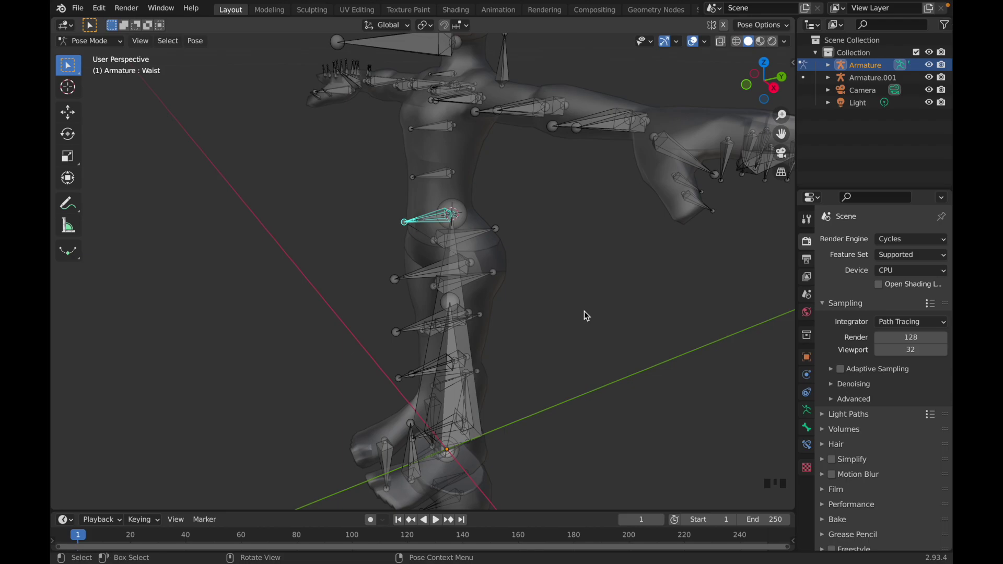
- Start scaling the second armature's waist bone, then cancel the scale
key(f)
key(d)
key(s)
key(s)
key(s)
key(s)
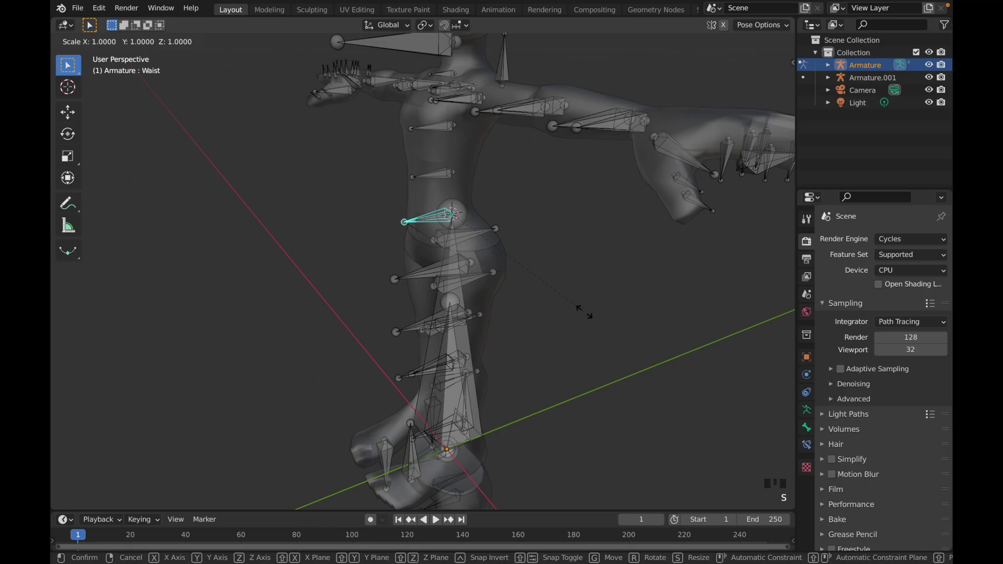
key(z)
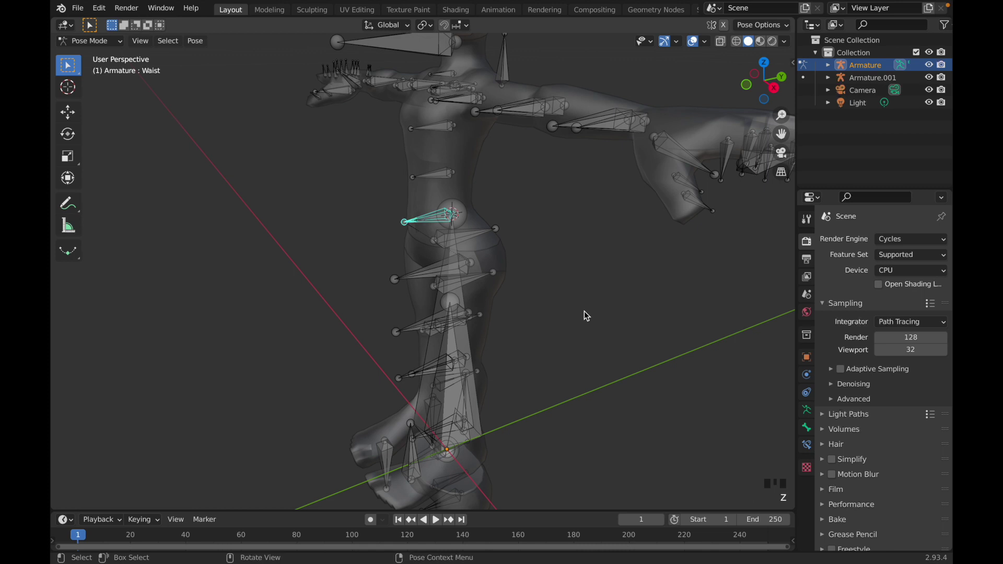
- Check the armature from side and front views, snapping with Shift+S while toggling Pose Mode
key(shift+3)
key(1)
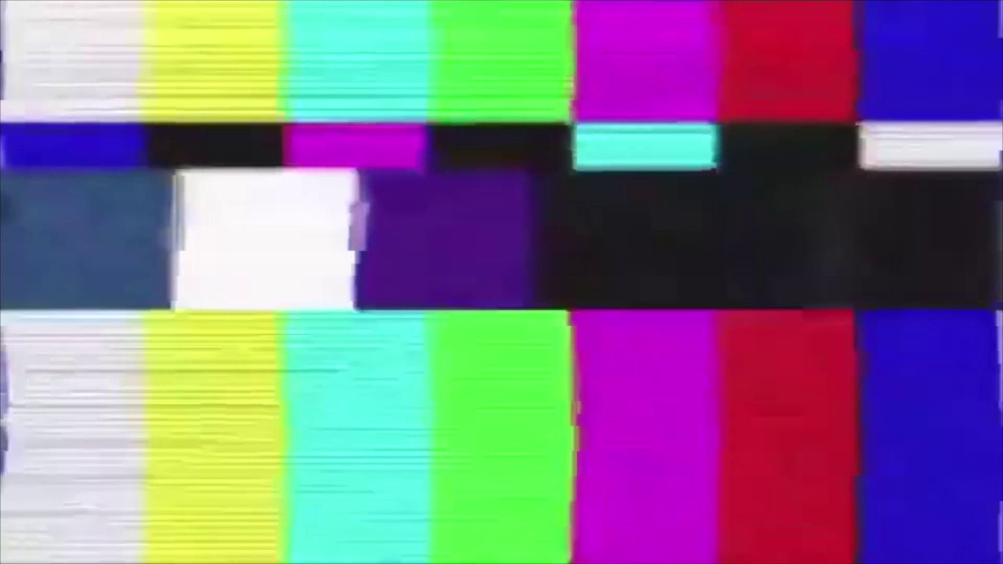
drag(382, 203, 437, 189)
scroll(up, 3)
drag(435, 188, 460, 222)
scroll(up, 3)
middle_click(479, 208)
key(shift+s)
drag(535, 285, 542, 305)
key(ctrl+Tab)
drag(531, 305, 457, 456)
click(458, 457)
key(ctrl+Tab)
key(shift+s)
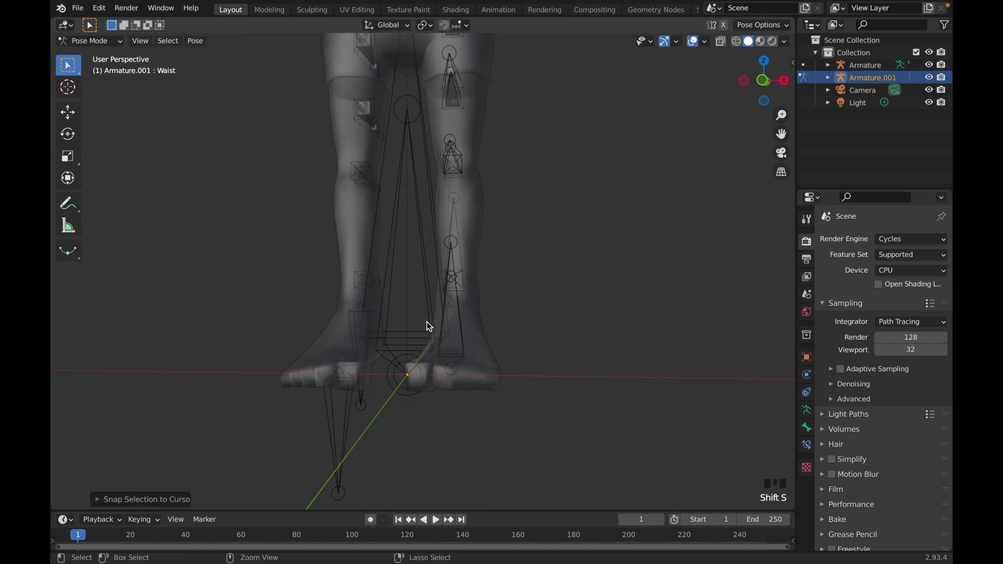
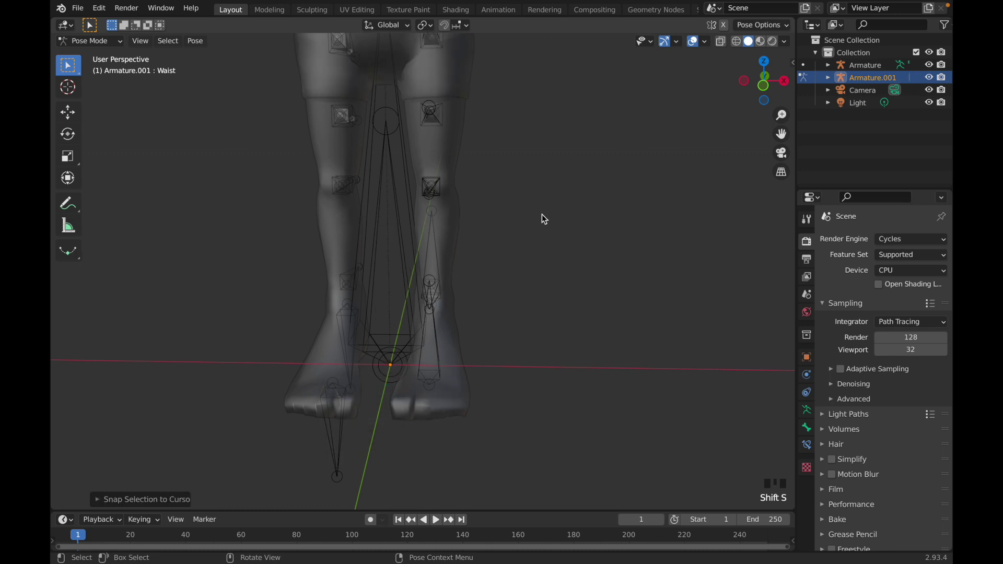
- Leave Pose Mode, select the shorts mesh and show its Armature modifier in Modifier Properties
key(ctrl+Tab)
scroll(up, 3)
middle_click(465, 251)
click(458, 237)
click(810, 375)
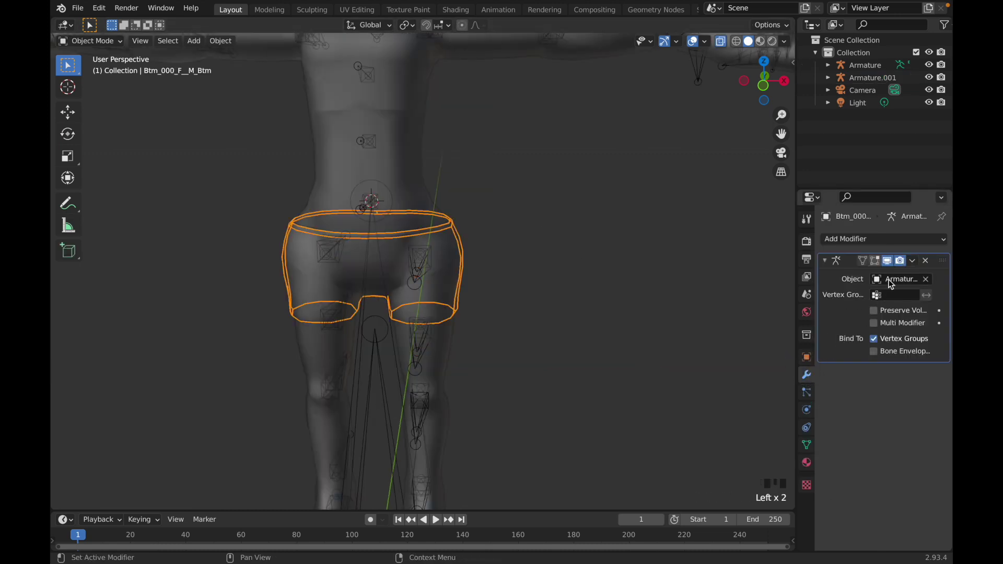
- Delete the shorts' Armature modifier and clear their parent with Keep Transformation
drag(914, 264, 533, 176)
drag(533, 176, 587, 177)
scroll(down, 3)
key(alt+p)
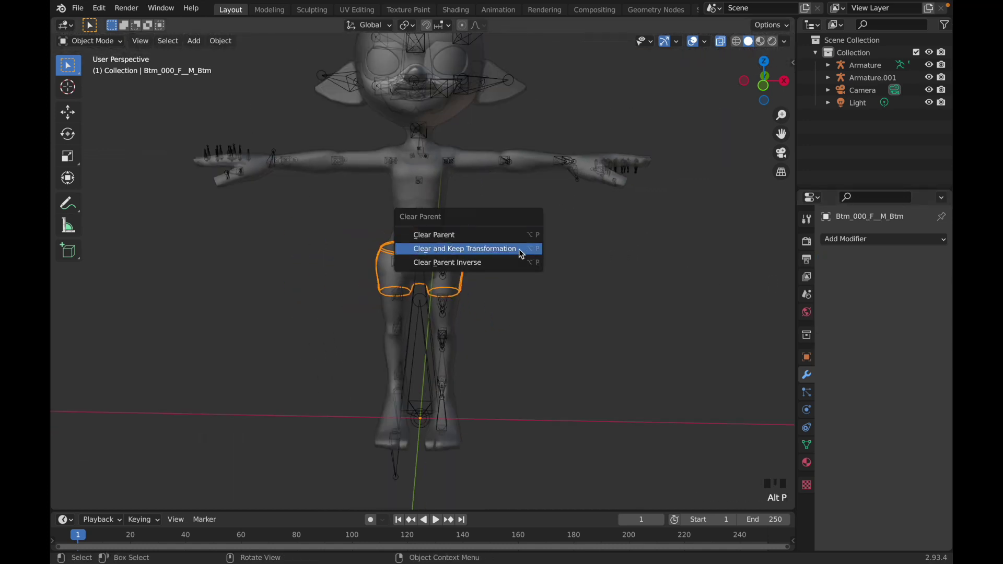
drag(596, 126, 550, 193)
click(550, 193)
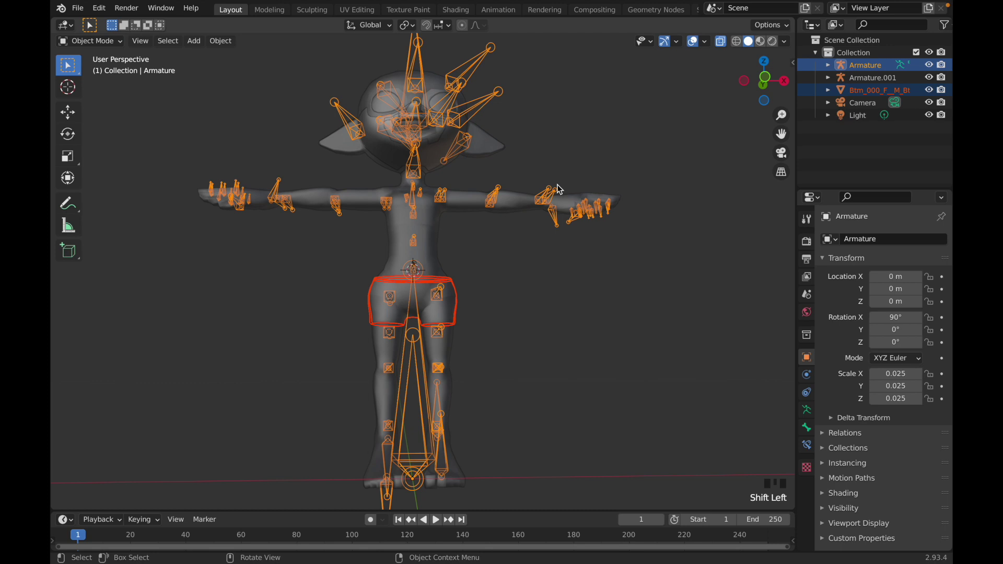
- Parent the shorts to the body armature as an Object and put that armature into Pose Mode
key(p)
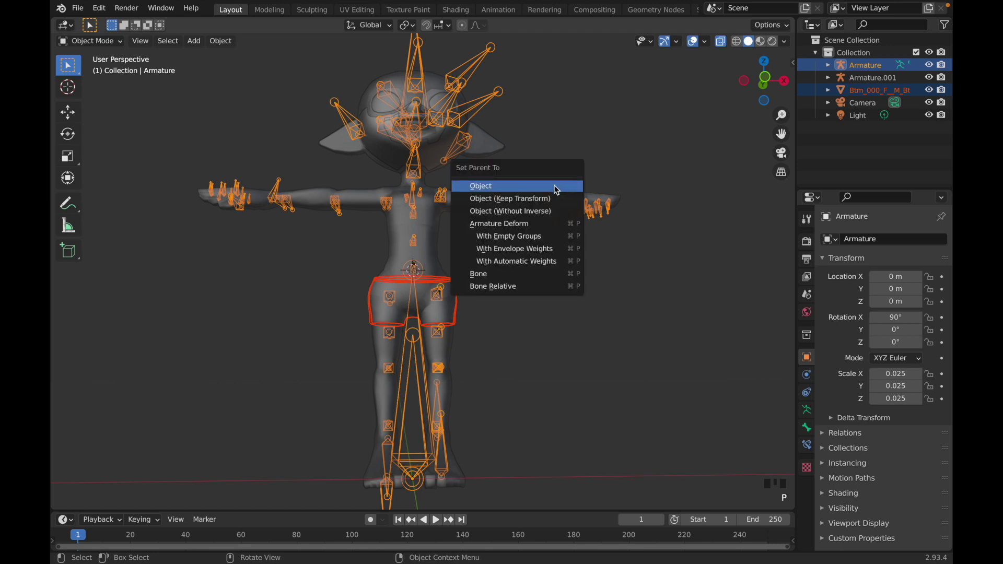
click(614, 334)
drag(552, 280, 452, 325)
click(452, 325)
drag(506, 320, 497, 293)
key(ctrl+Tab)
scroll(up, 3)
drag(458, 313, 453, 276)
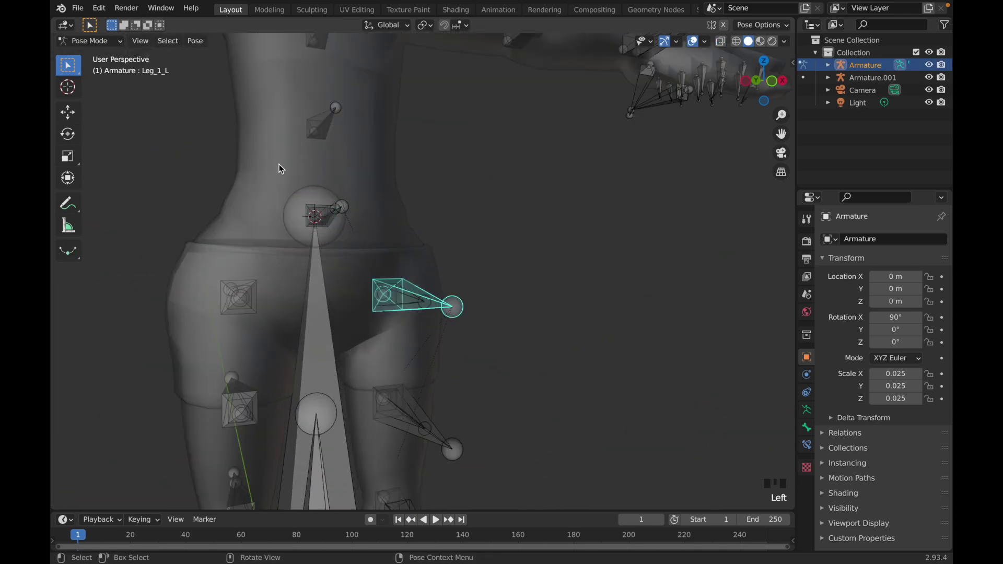
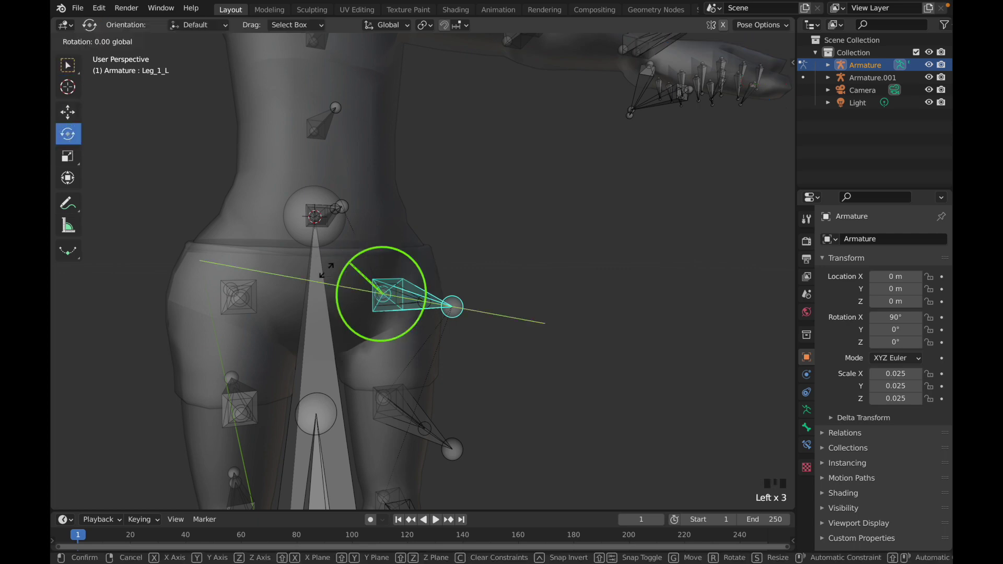
- Cancel the Leg_1_L test rotation and switch to the desktop overview with the Custom Textures folder
key(z)
key(ctrl+Tab)
scroll(down, 3)
scroll(down, 3)
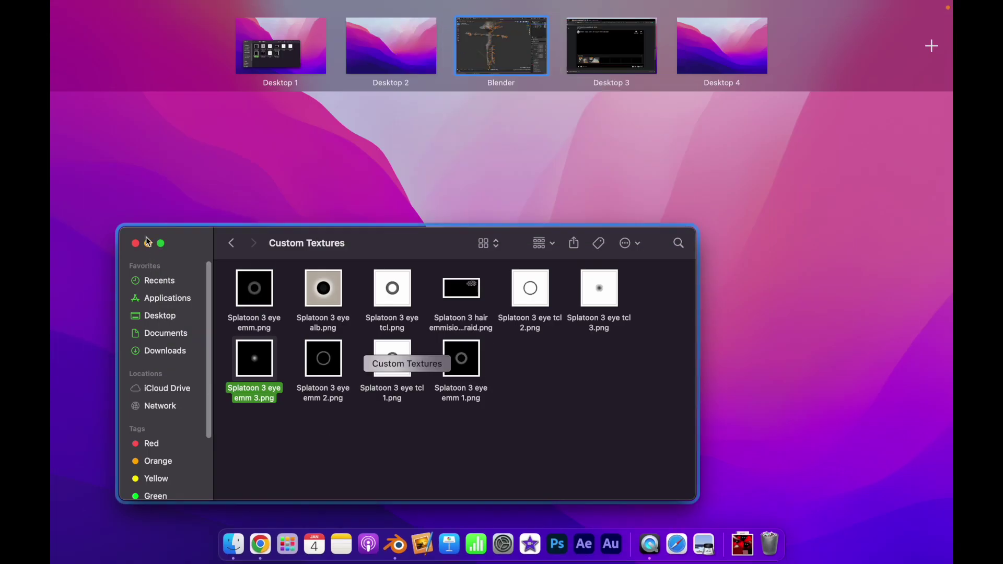
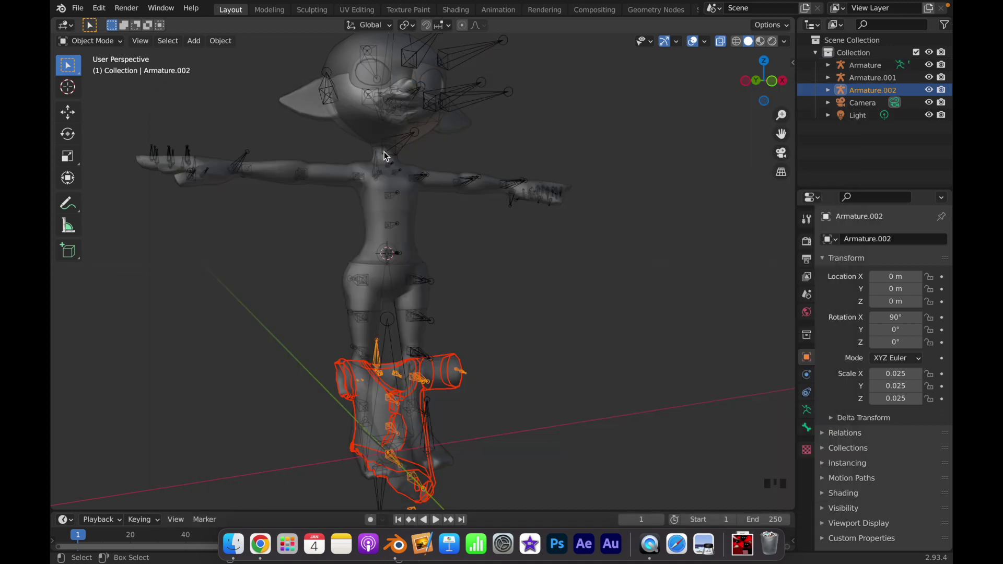
- Frame the shirt and body in the viewport and put the shirt armature Armature.002 into Pose Mode
drag(484, 253, 484, 358)
key(ctrl+Tab)
drag(426, 317, 547, 324)
scroll(up, 3)
drag(536, 323, 466, 320)
key(ctrl+Tab)
scroll(down, 3)
scroll(up, 3)
drag(644, 220, 544, 78)
key(ctrl+Tab)
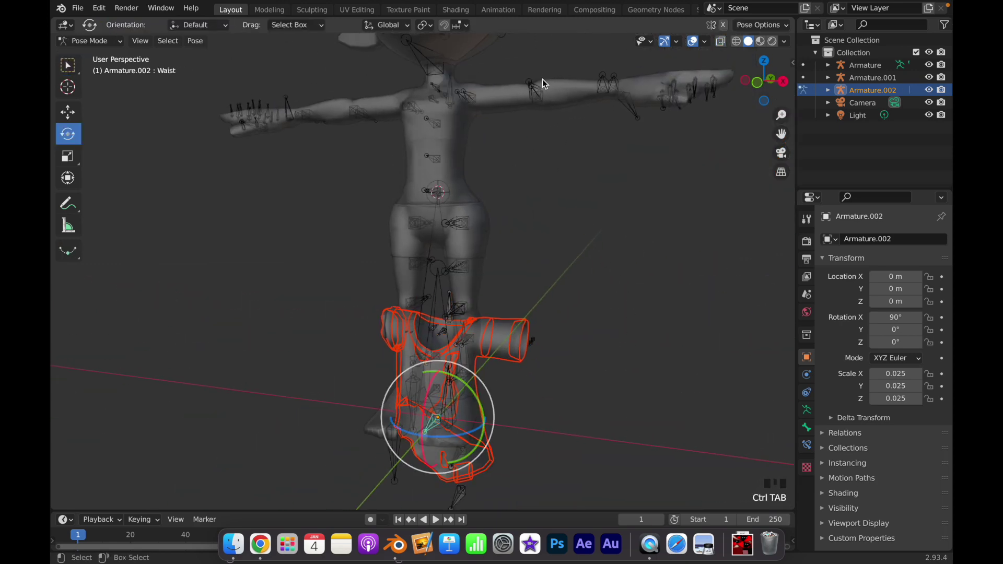
- Select Spine_1 and the Waist bone from a side view and rotate/move them toward the torso
key(ctrl+Tab)
click(535, 90)
scroll(up, 3)
middle_click(505, 384)
key(ctrl+Tab)
click(449, 388)
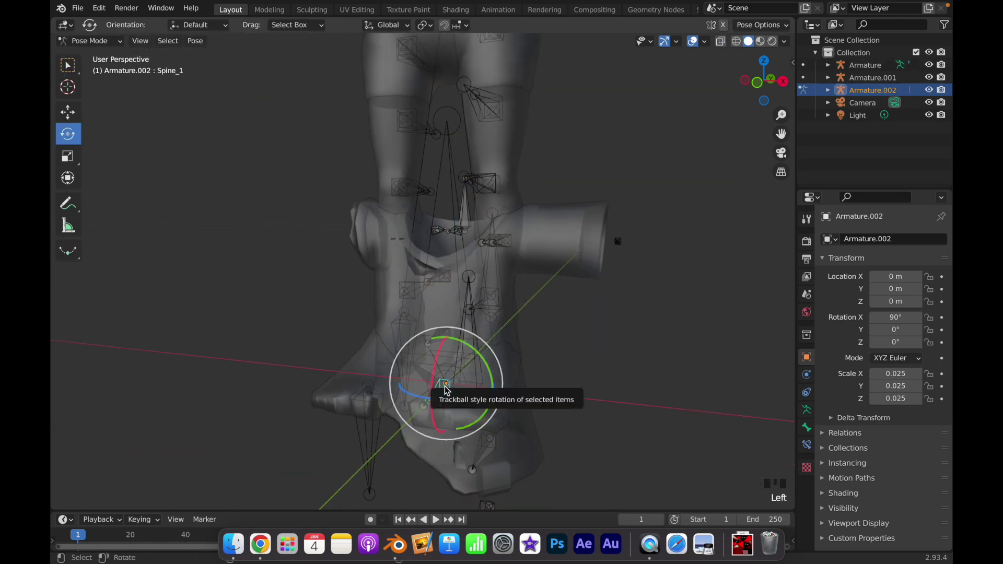
drag(585, 372, 84, 120)
click(84, 120)
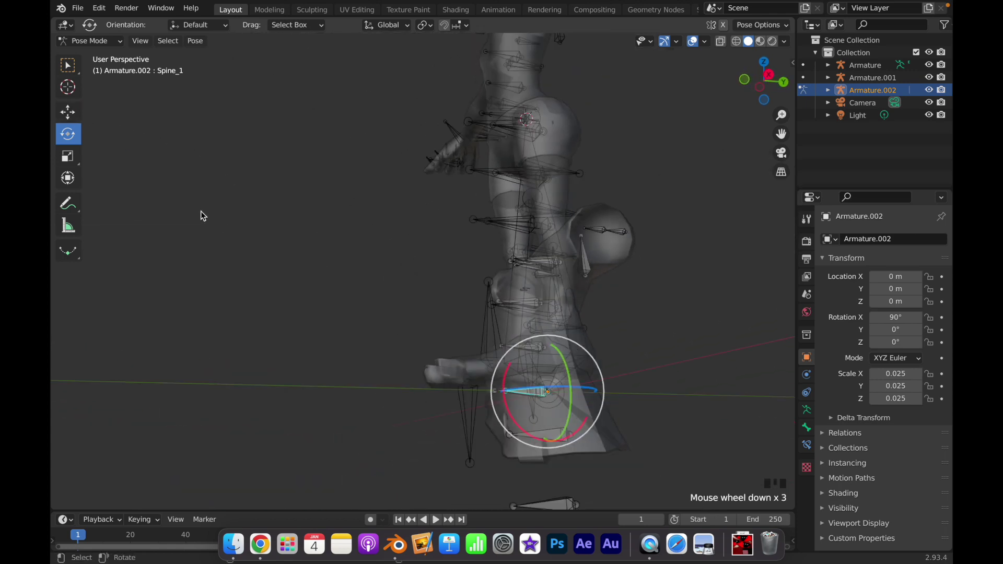
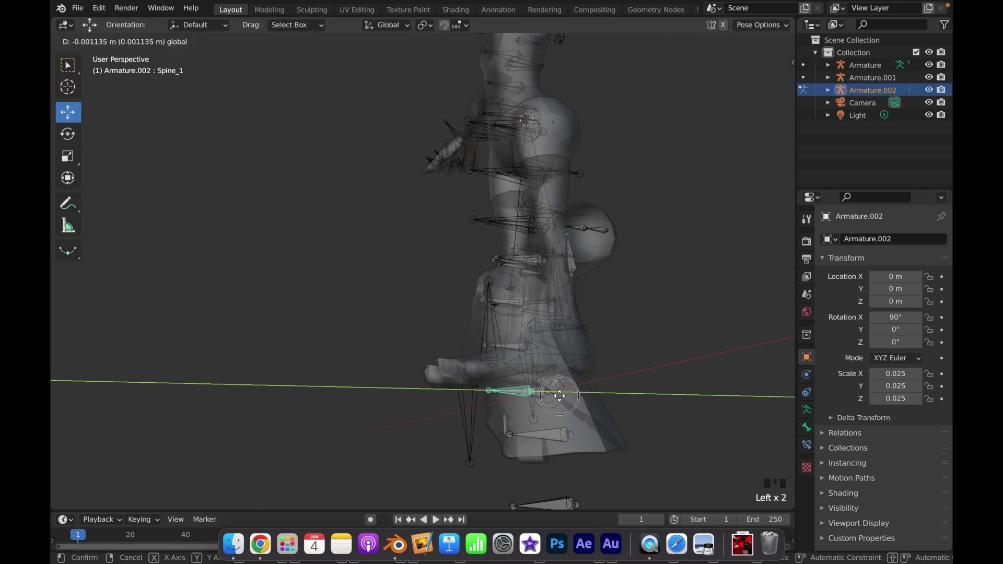
key(z)
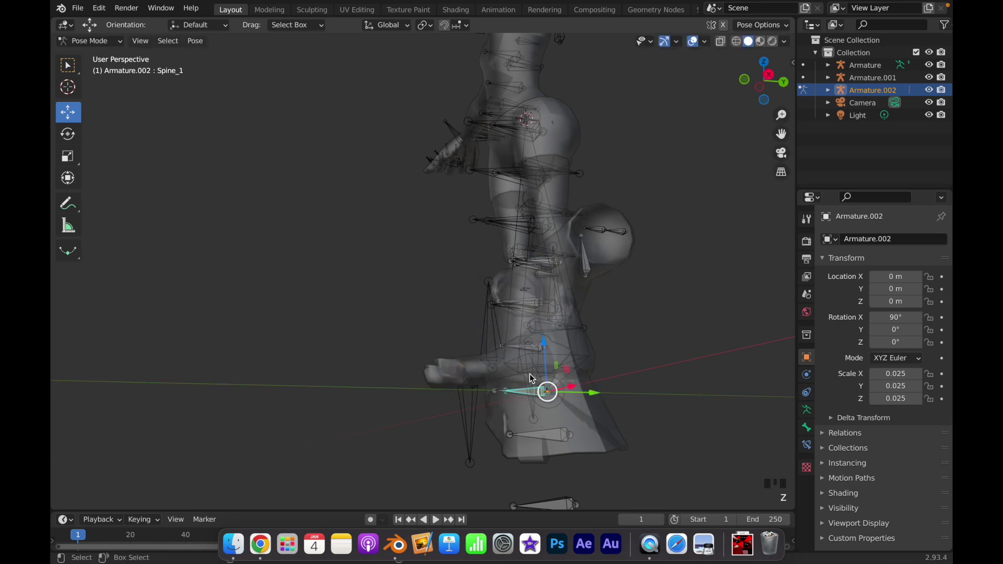
drag(530, 379, 486, 391)
key(ctrl+Tab)
key(ctrl+Tab)
click(425, 430)
- Snap the Skl_Root bone to the 3D cursor with Shift+S so the shirt sits on the torso, then leave Pose Mode
key(shift+s)
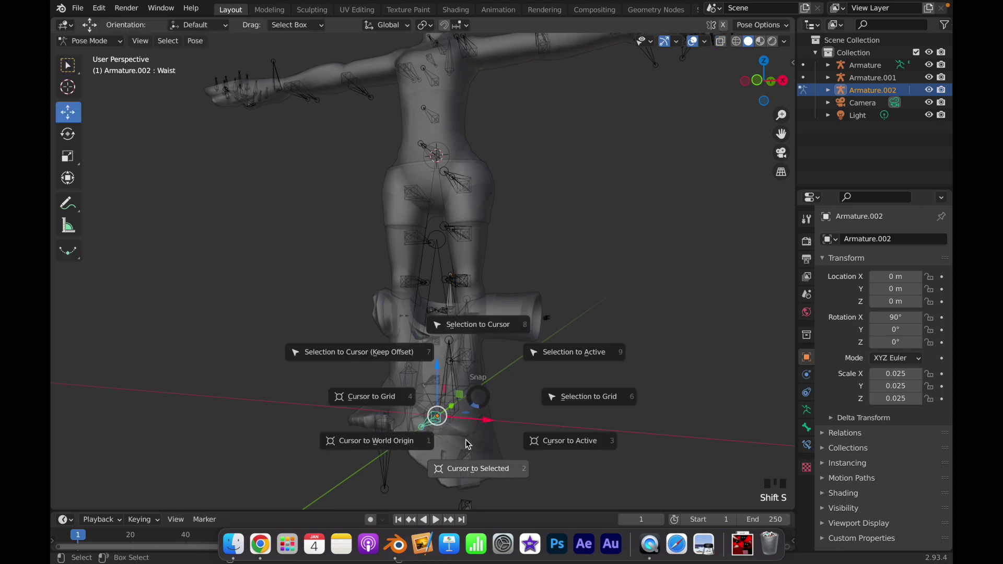
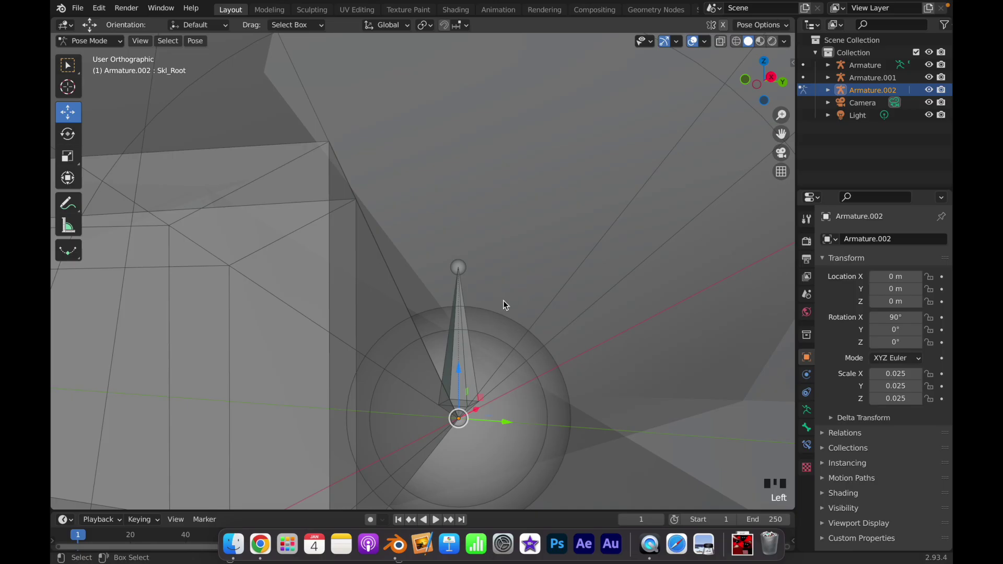
scroll(down, 3)
drag(359, 249, 782, 172)
click(782, 172)
drag(451, 172, 540, 248)
key(shift+s)
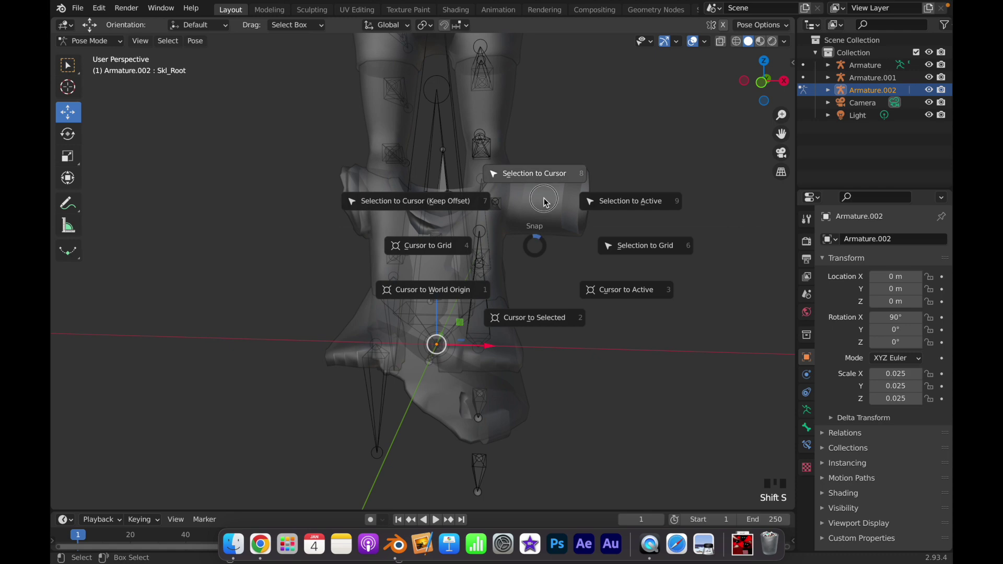
key(ctrl+Tab)
drag(594, 148, 616, 323)
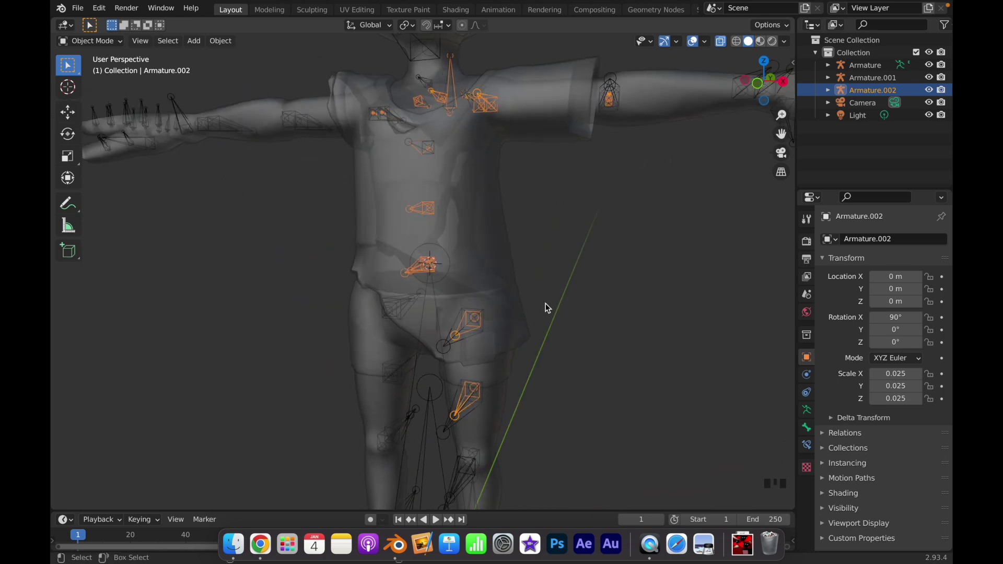
- Select the shirt, clear its existing parent and delete its old Armature modifier
click(530, 280)
click(510, 283)
key(alt+p)
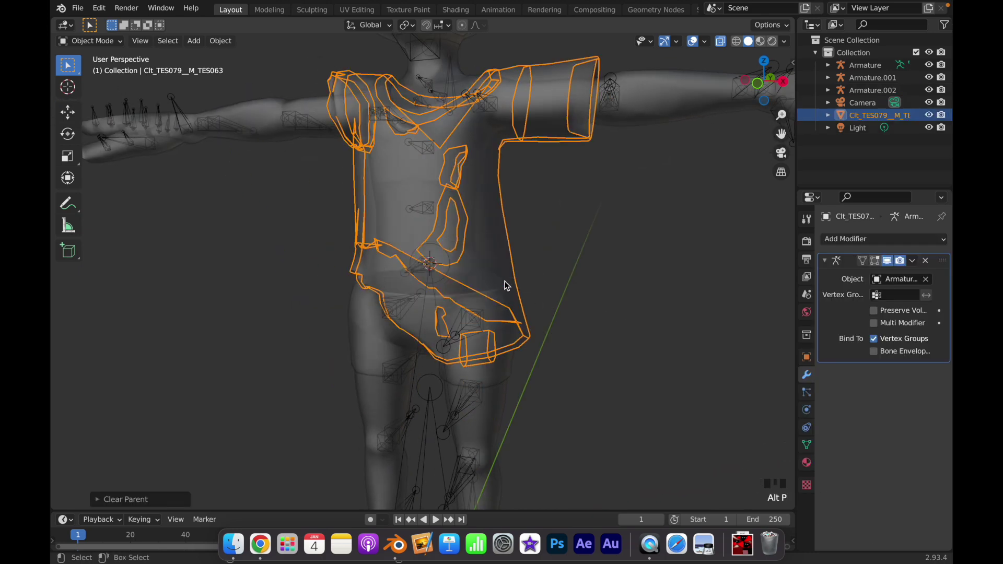
key(z)
key(z)
key(z)
key(z)
key(shift+z)
key(shift+z)
click(484, 278)
drag(911, 271, 545, 206)
key(alt+p)
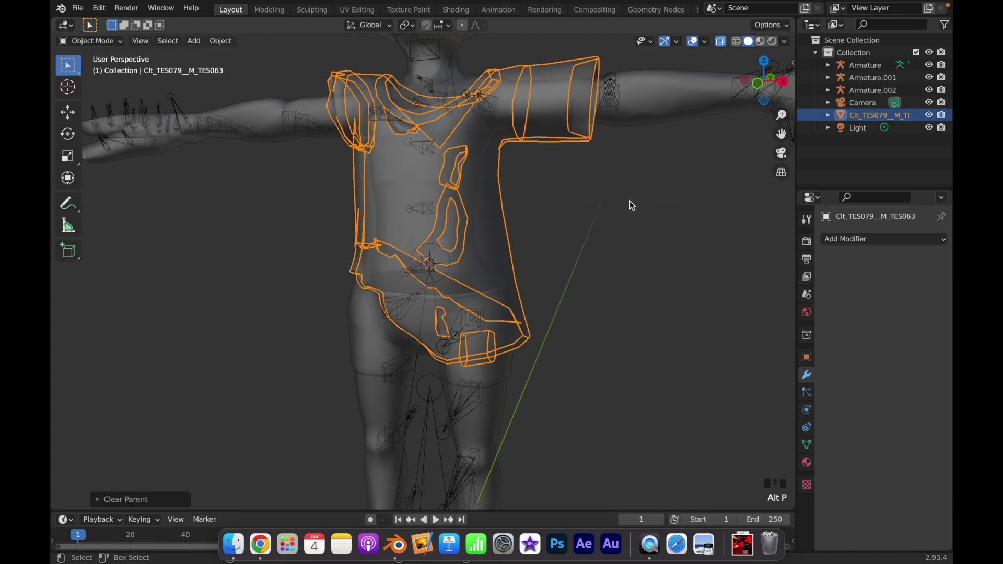
- Add the body armature to the selection and parent the shirt to it with Armature Deform
drag(621, 202, 624, 91)
click(624, 91)
key(p)
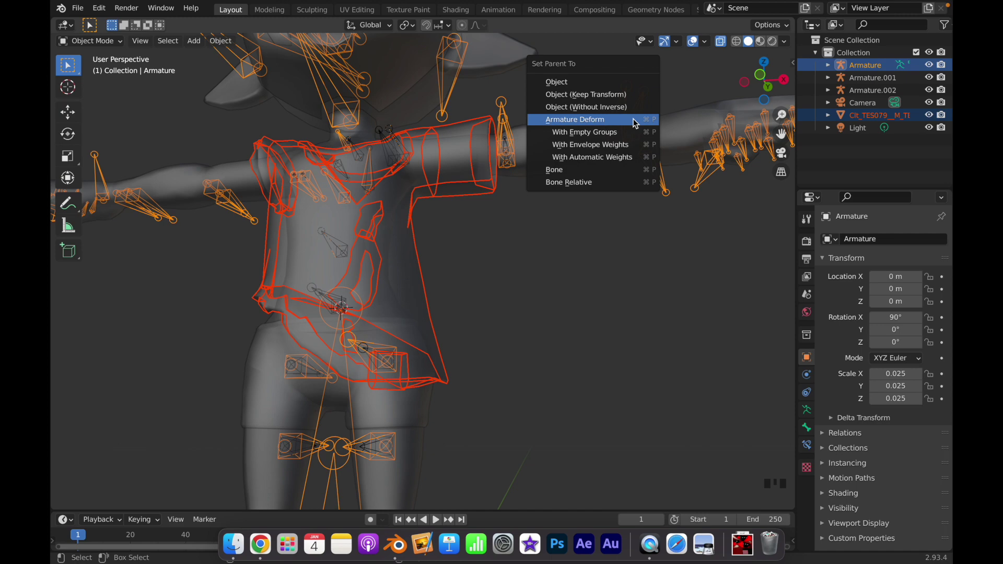
click(581, 259)
- Select the body armature and switch it into Pose Mode to test the shirt following its bones
drag(563, 195, 470, 269)
scroll(down, 3)
scroll(up, 3)
drag(476, 270, 403, 221)
click(403, 220)
click(405, 227)
click(401, 230)
key(ctrl+Tab)
drag(356, 235, 424, 182)
click(424, 181)
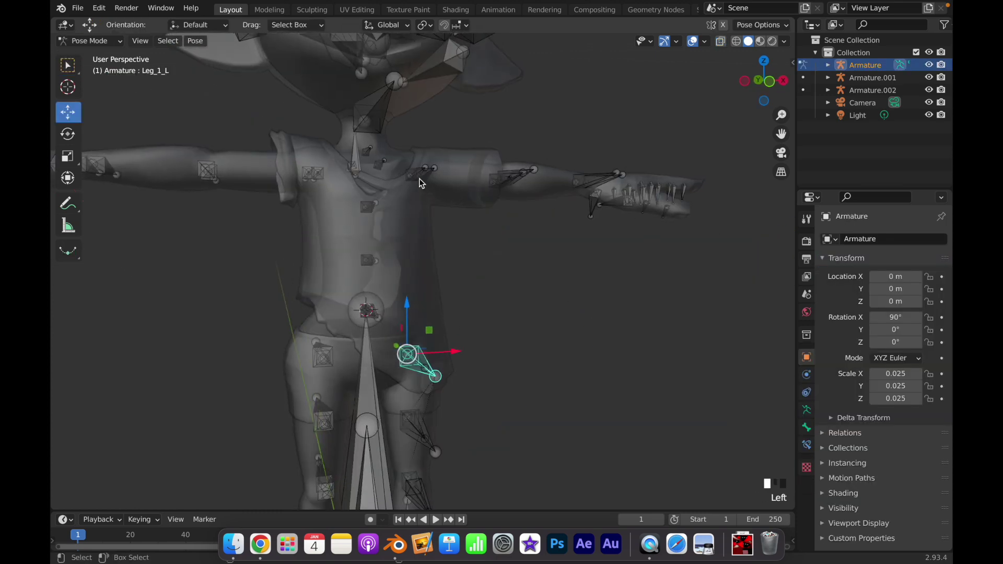
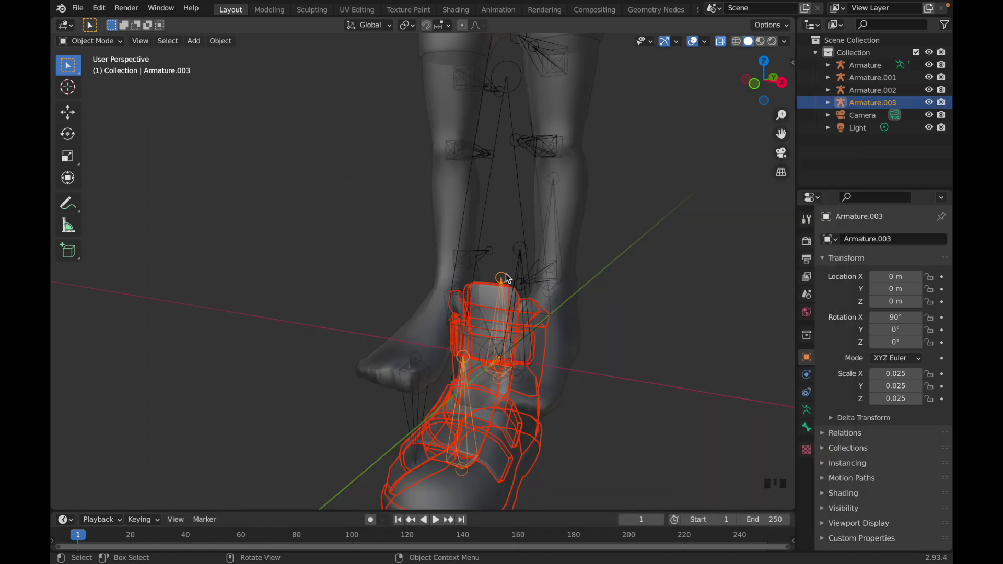
drag(507, 279, 353, 275)
drag(459, 296, 508, 277)
click(508, 278)
key(ctrl+Tab)
click(499, 321)
scroll(up, 3)
drag(525, 257, 305, 108)
scroll(down, 3)
scroll(up, 3)
scroll(down, 3)
click(790, 171)
scroll(up, 3)
drag(443, 374, 509, 317)
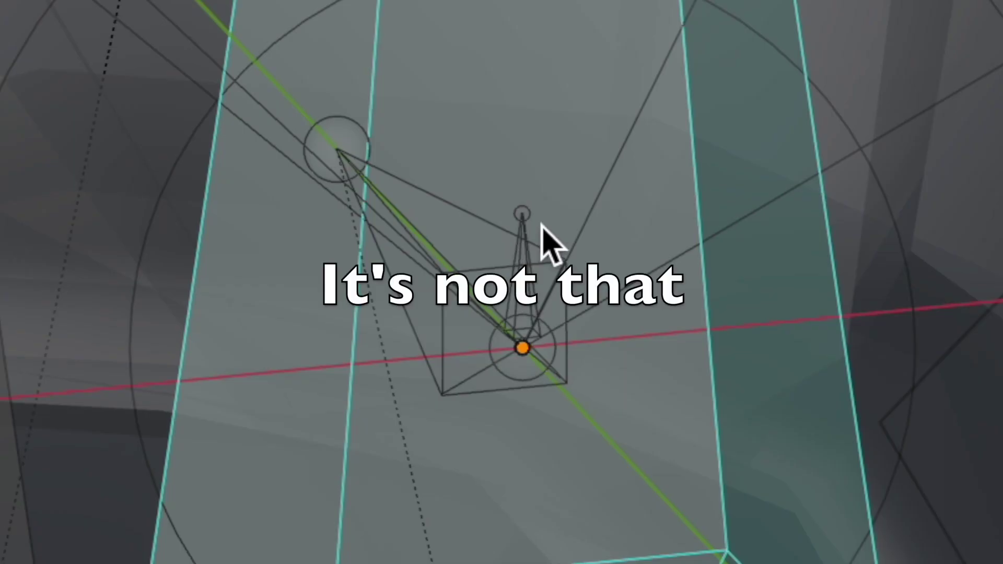
click(512, 344)
scroll(up, 3)
drag(545, 364, 359, 381)
click(359, 380)
click(372, 372)
click(373, 371)
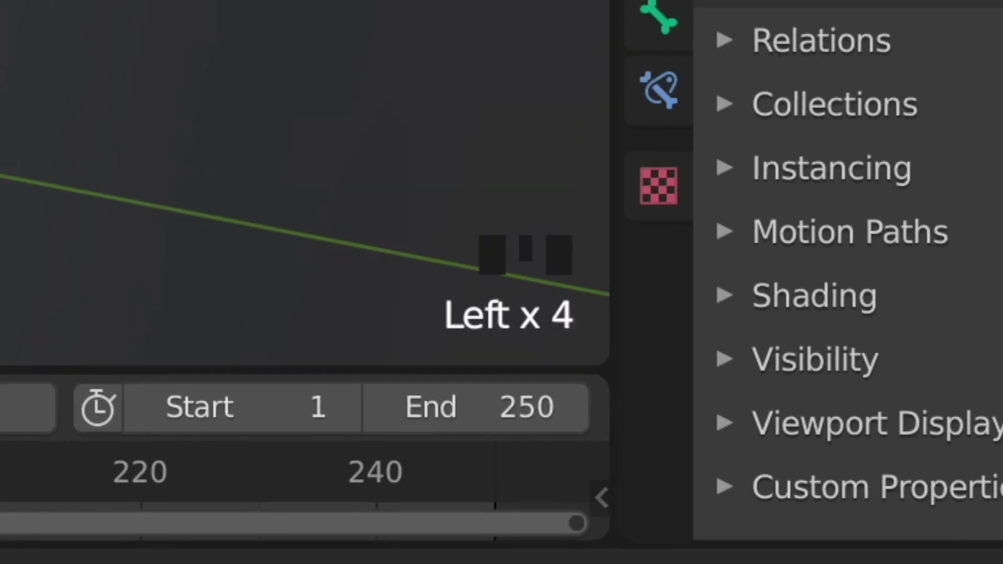
scroll(down, 3)
drag(382, 364, 522, 334)
scroll(up, 3)
middle_click(398, 310)
scroll(down, 3)
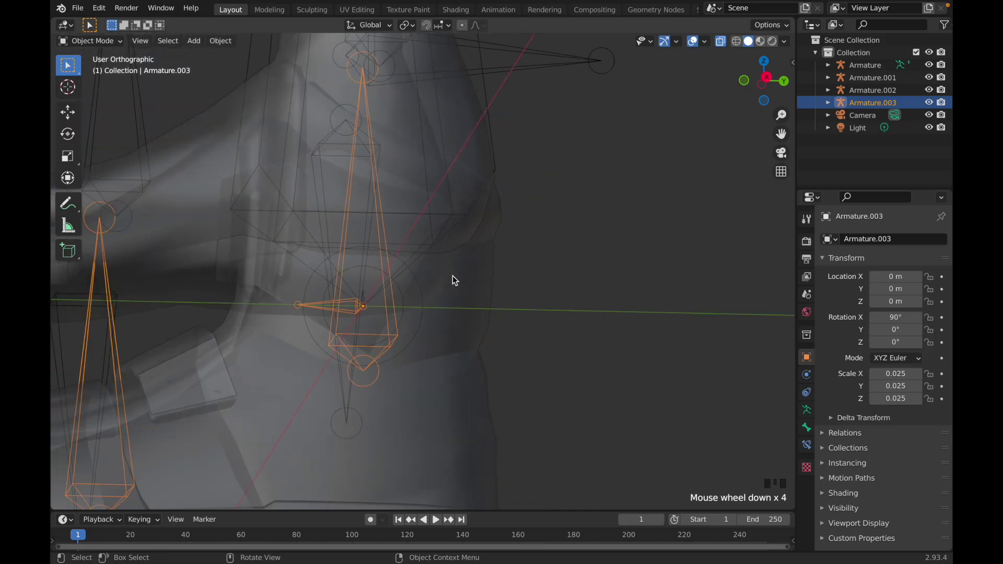
- Select the body armature's Ankle_L bone in Pose Mode and snap the 3D cursor to it
scroll(down, 3)
key(ctrl+Tab)
scroll(down, 3)
drag(378, 219, 462, 238)
key(ctrl+Tab)
click(443, 233)
key(ctrl+Tab)
drag(455, 221, 435, 215)
drag(437, 211, 480, 213)
drag(481, 213, 556, 210)
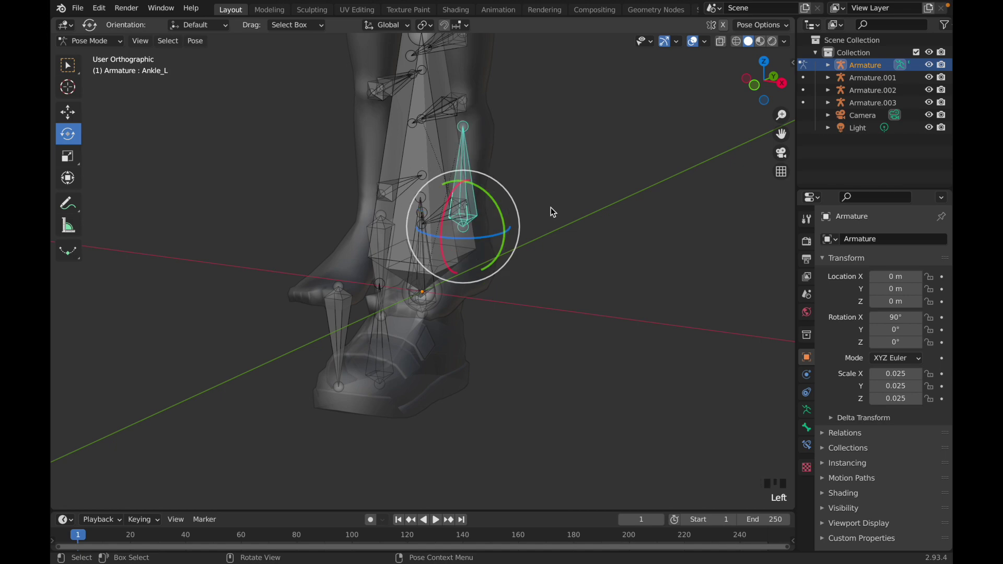
key(shift+s)
- Select the shoe armature's Ankle_L bone and snap it to the 3D cursor at the ankle
key(ctrl+Tab)
drag(448, 272, 438, 216)
drag(438, 217, 449, 223)
key(ctrl+Tab)
drag(521, 274, 442, 284)
scroll(up, 3)
key(shift+s)
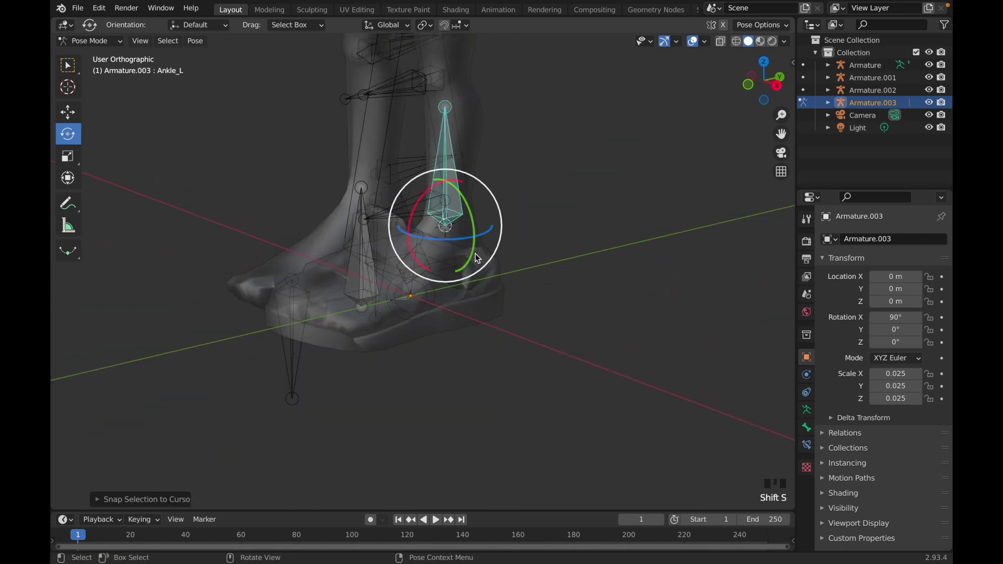
drag(445, 254, 591, 245)
key(z)
- Shift Armature.003 slightly along Y and return the shoe armature to Pose Mode
drag(430, 297, 471, 284)
key(ctrl+Tab)
middle_click(427, 269)
scroll(up, 3)
drag(438, 274, 555, 312)
scroll(up, 3)
scroll(up, 3)
key(ctrl+Tab)
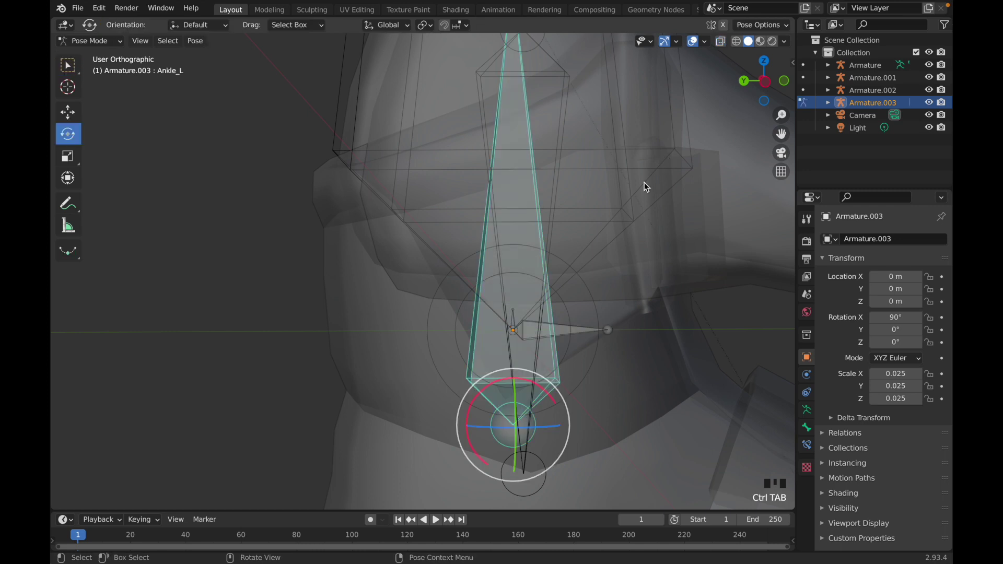
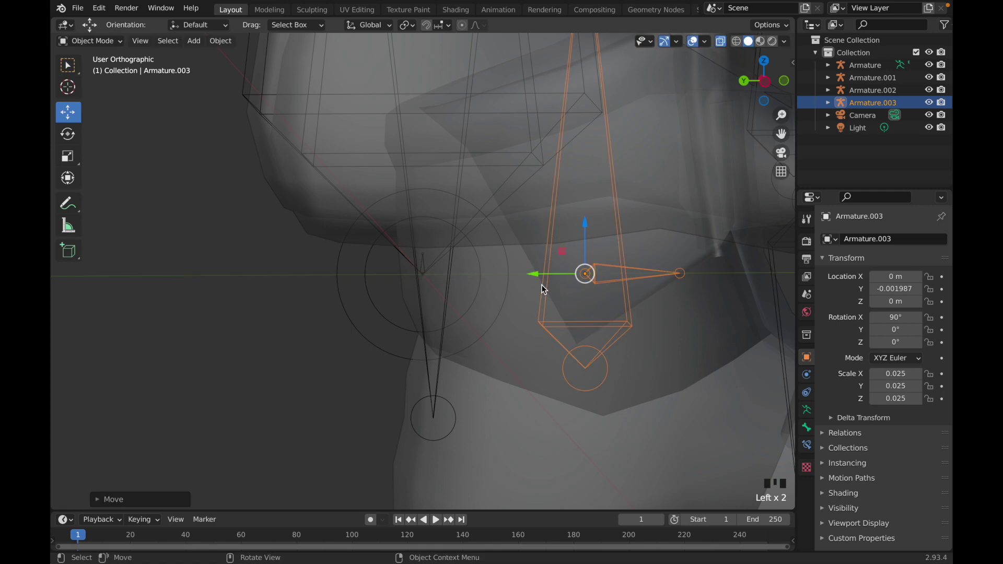
- Select the shoe mesh and check its Armature modifier settings
middle_click(699, 354)
scroll(down, 3)
click(404, 191)
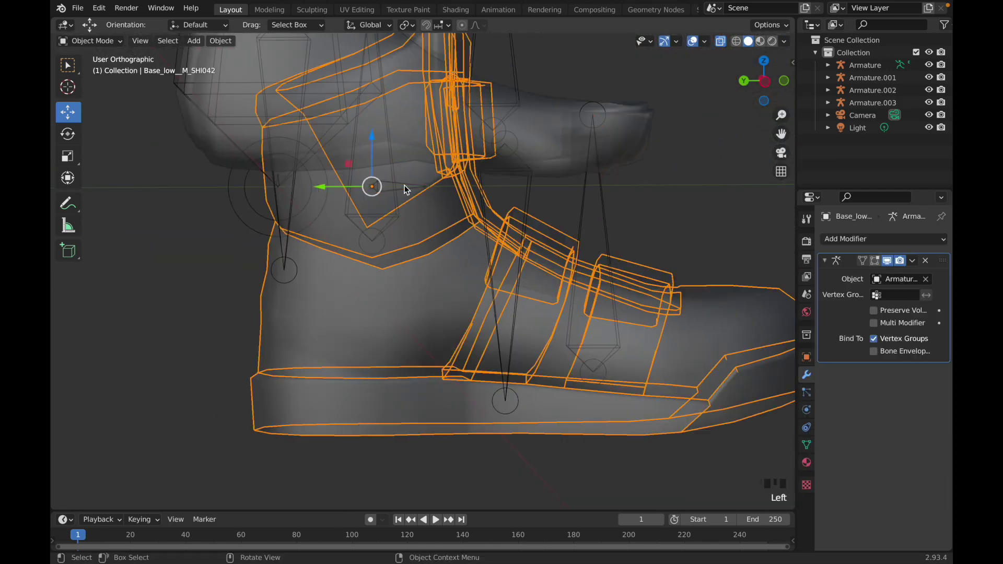
click(404, 191)
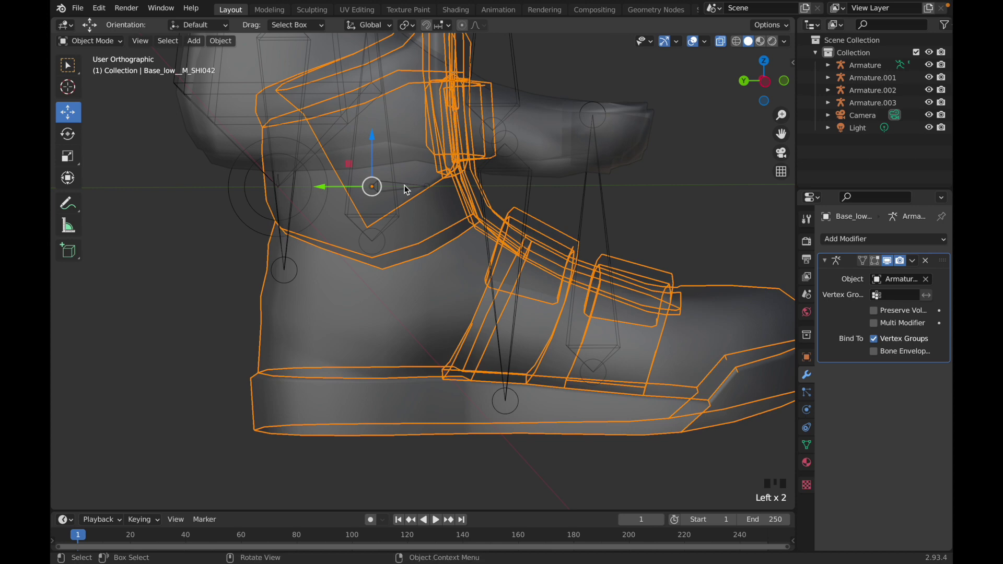
click(399, 196)
- Inspect the shoe armature's ankle bones in Pose Mode from several angles
key(ctrl+Tab)
scroll(up, 3)
drag(442, 194, 317, 230)
scroll(up, 3)
drag(302, 228, 353, 225)
scroll(up, 3)
drag(323, 228, 386, 256)
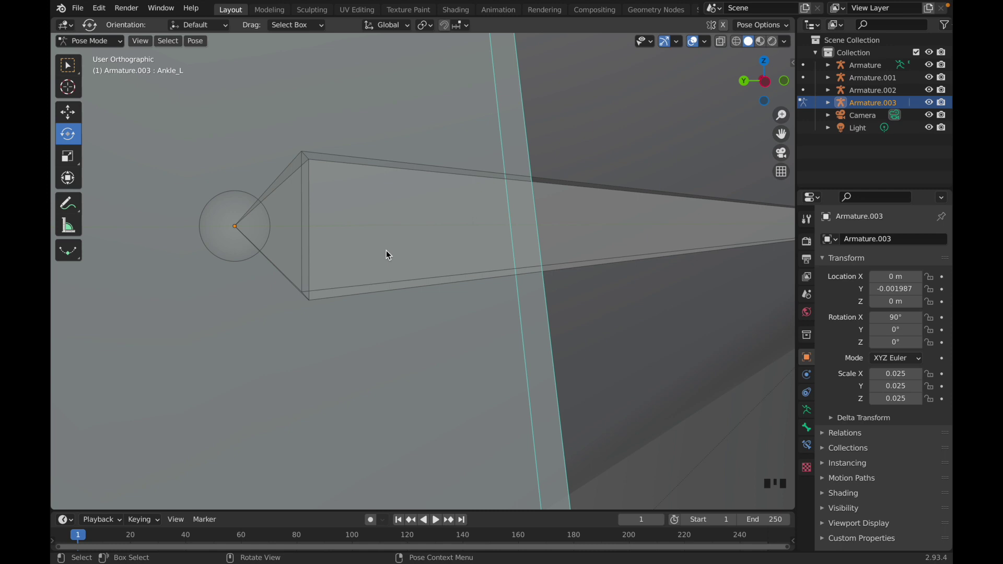
click(386, 257)
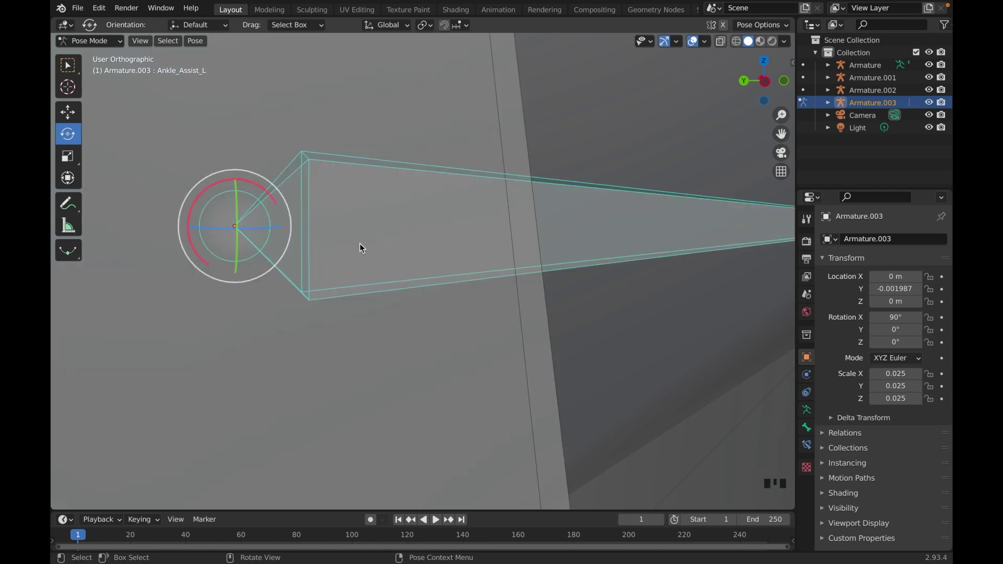
- Undo the small Y move so the shoe armature sits back at zero location
scroll(down, 3)
key(z)
key(z)
key(z)
key(z)
scroll(down, 3)
key(z)
key(z)
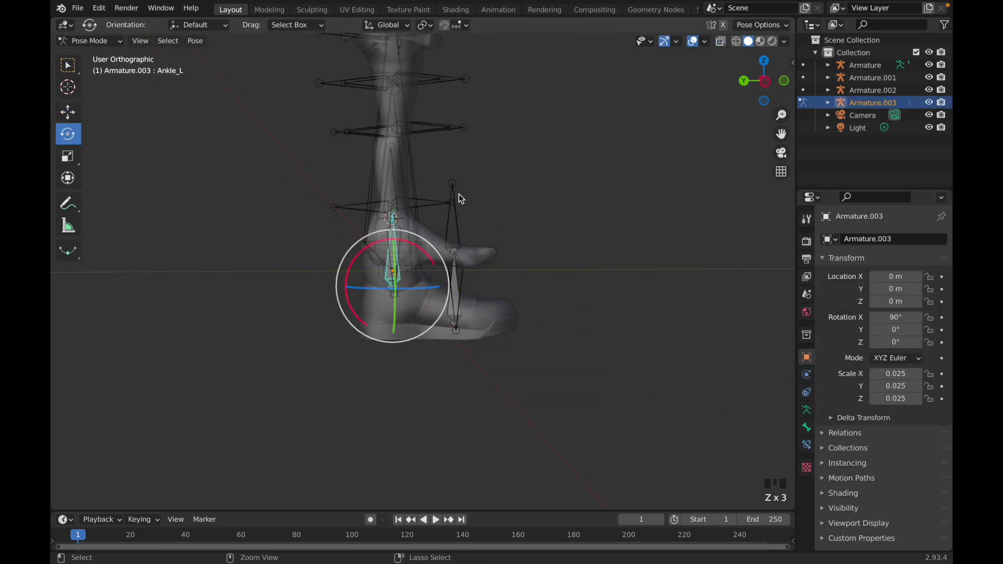
- Switch to the body armature in Pose Mode with its Ankle_Assist_L bone active near the shoe
scroll(up, 3)
click(266, 264)
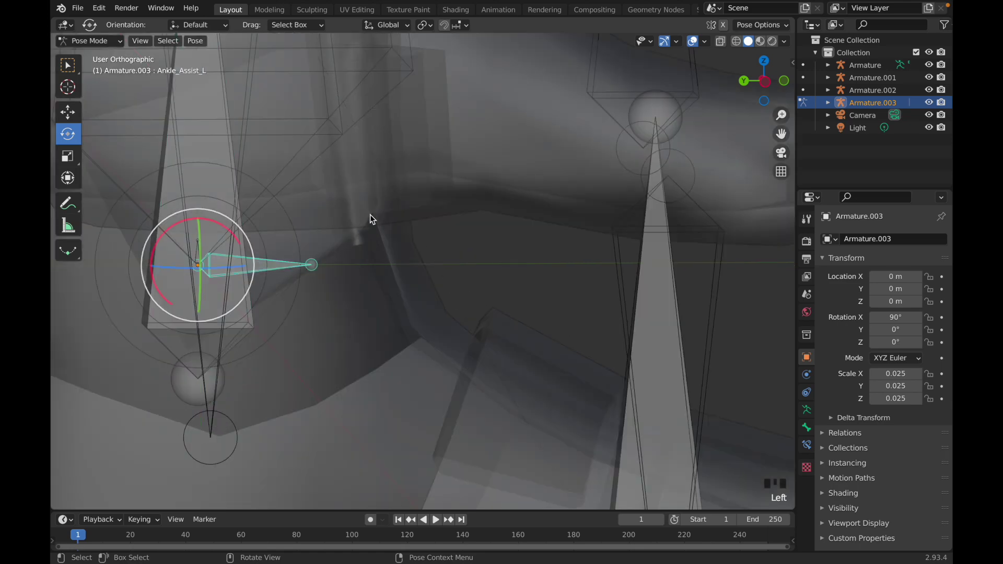
scroll(up, 3)
drag(456, 148, 438, 142)
scroll(down, 3)
drag(457, 179, 476, 191)
key(ctrl+Tab)
drag(441, 204, 429, 173)
click(429, 172)
click(429, 172)
click(432, 177)
key(ctrl+Tab)
- Snap the 3D cursor to the body armature's Ankle_Assist_L bone (Cursor to Active)
drag(465, 151, 367, 154)
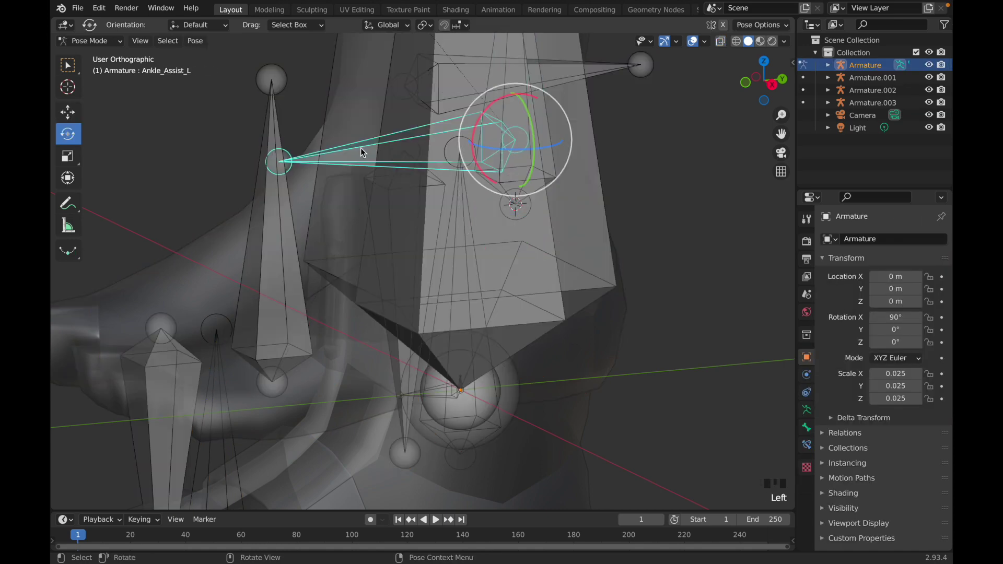
key(shift+s)
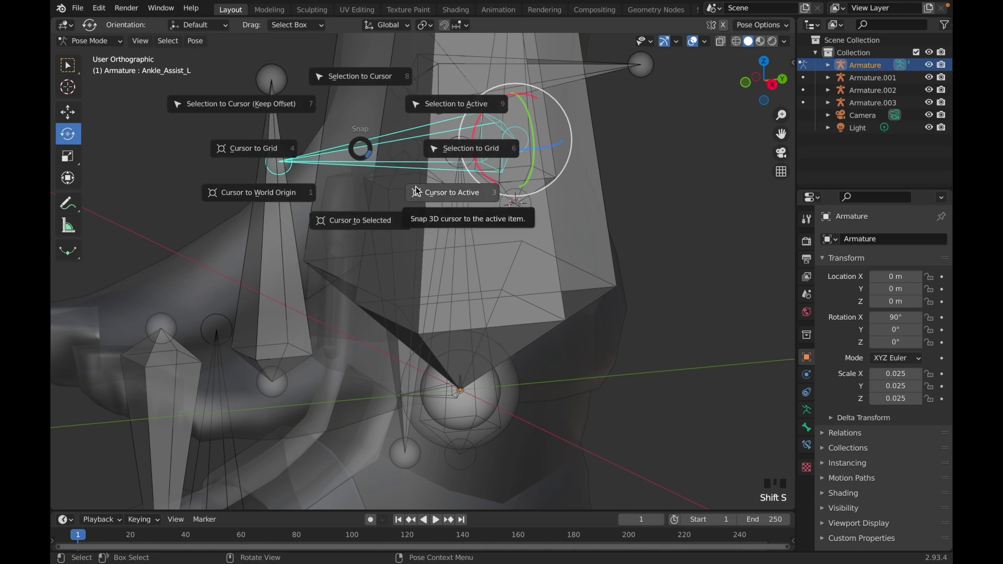
drag(401, 299, 389, 331)
- Select the shoe armature's Ankle_Assist_L bone and snap it to the cursor (Selection to Cursor)
key(ctrl+Tab)
click(351, 155)
key(ctrl+Tab)
drag(435, 357, 463, 280)
key(shift+s)
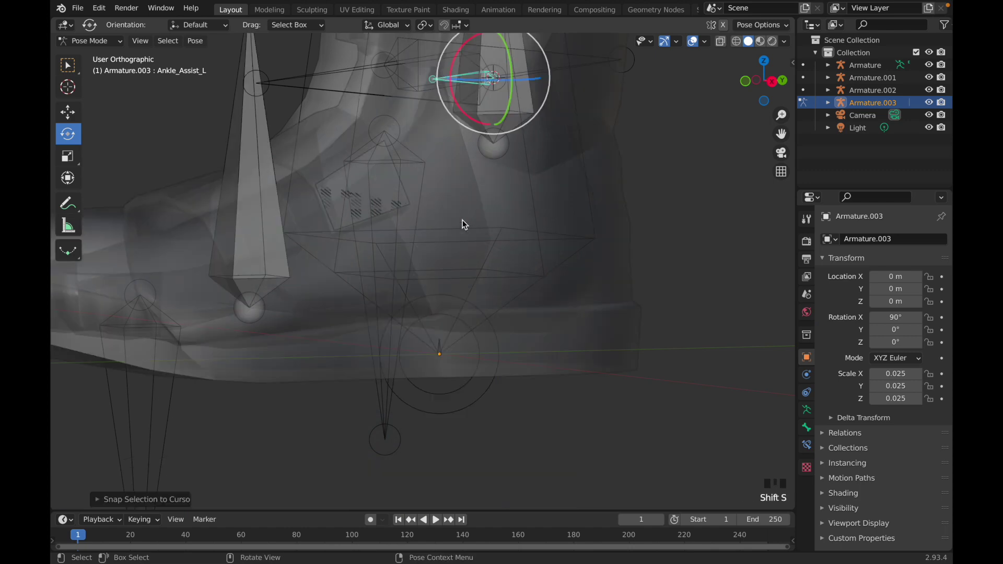
drag(388, 233, 519, 244)
- Check the snapped ankle bones against the shoe from several viewpoints
scroll(down, 3)
scroll(down, 3)
drag(465, 193, 473, 260)
key(ctrl+Tab)
scroll(up, 3)
scroll(up, 3)
middle_click(458, 257)
scroll(down, 3)
drag(456, 298, 337, 329)
key(z)
key(z)
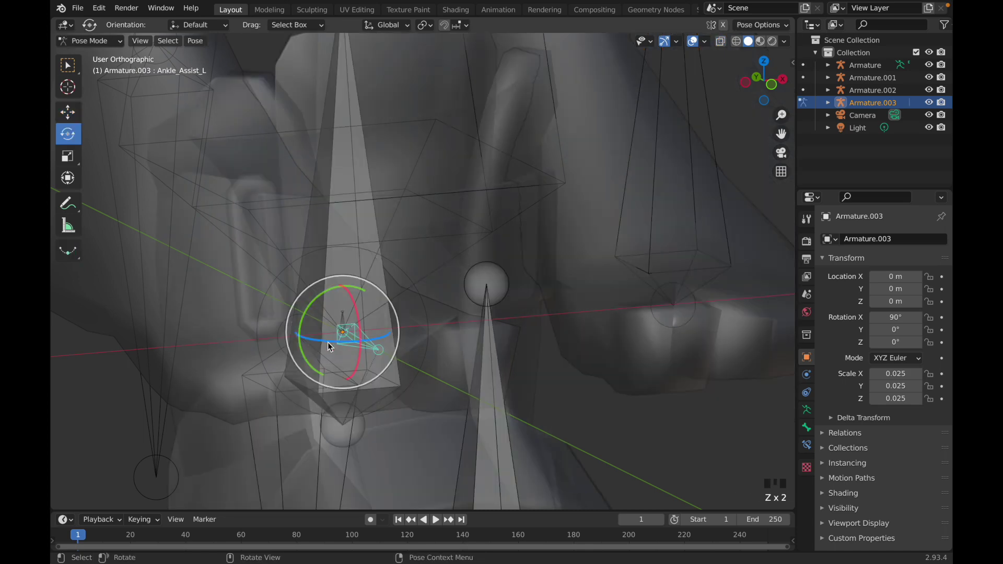
- Return to Object Mode with Armature.003 active and close in on its ankle bones
key(ctrl+Tab)
drag(258, 358, 383, 349)
scroll(up, 3)
drag(382, 353, 458, 356)
scroll(down, 3)
drag(460, 355, 440, 381)
scroll(up, 3)
scroll(up, 3)
drag(360, 389, 333, 433)
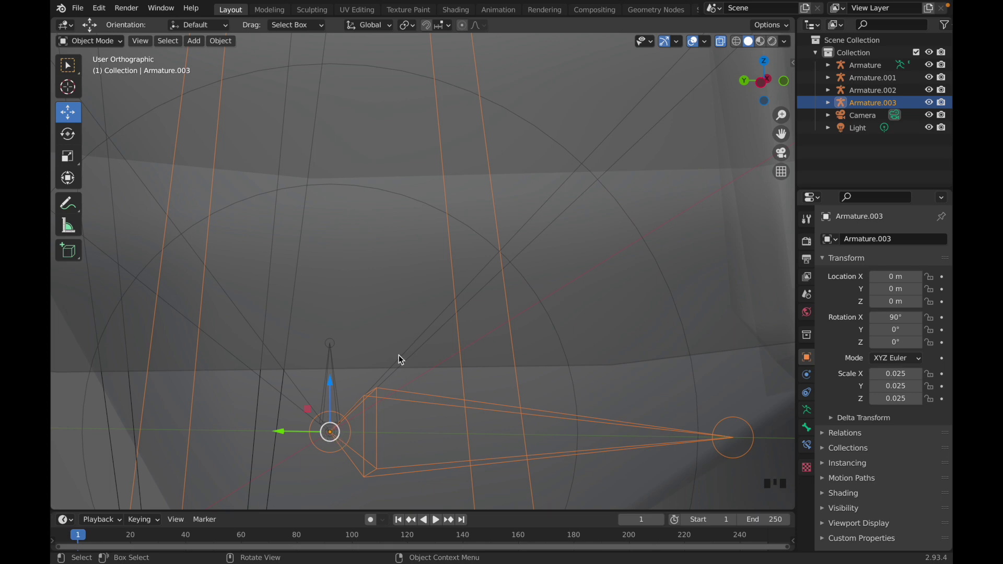
- Frame the feet and select the shoe mesh together with Armature.003
scroll(down, 3)
drag(558, 257, 420, 272)
key(z)
key(z)
key(z)
key(z)
key(z)
drag(556, 227, 559, 303)
click(560, 304)
drag(623, 287, 606, 277)
- Duplicate the shoe and armature and mirror the copy along X onto the right foot
key(shift+d)
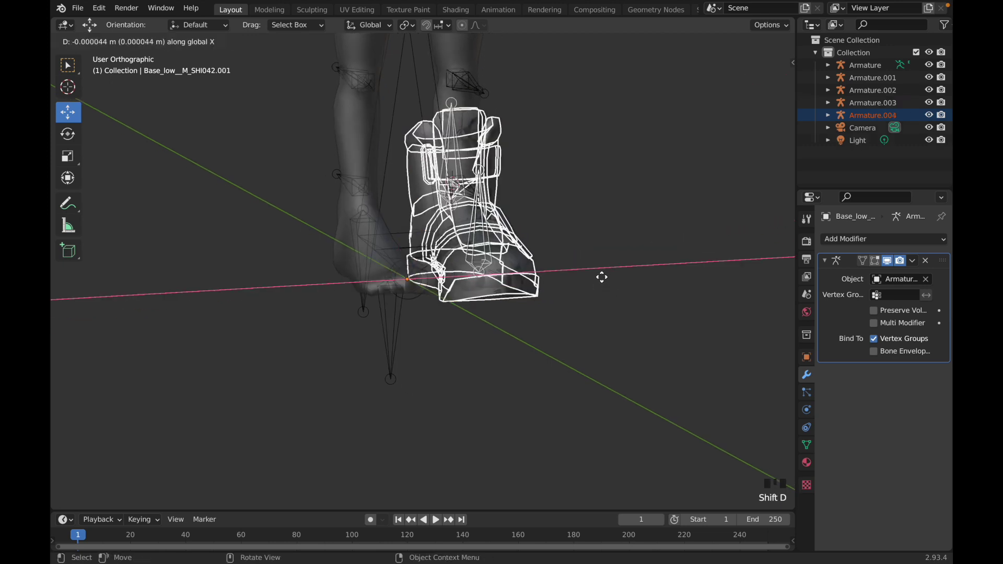
key(ctrl+m)
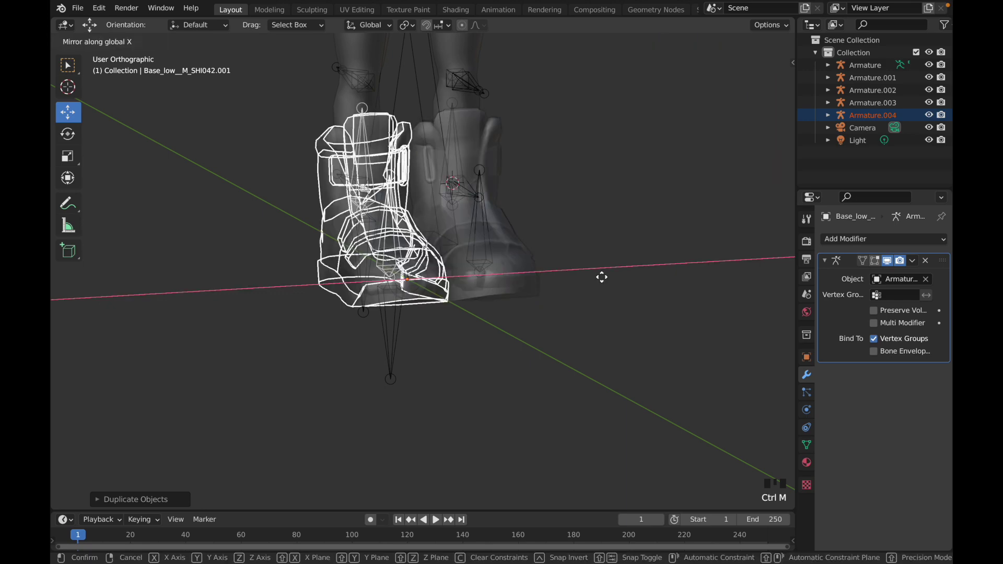
click(399, 330)
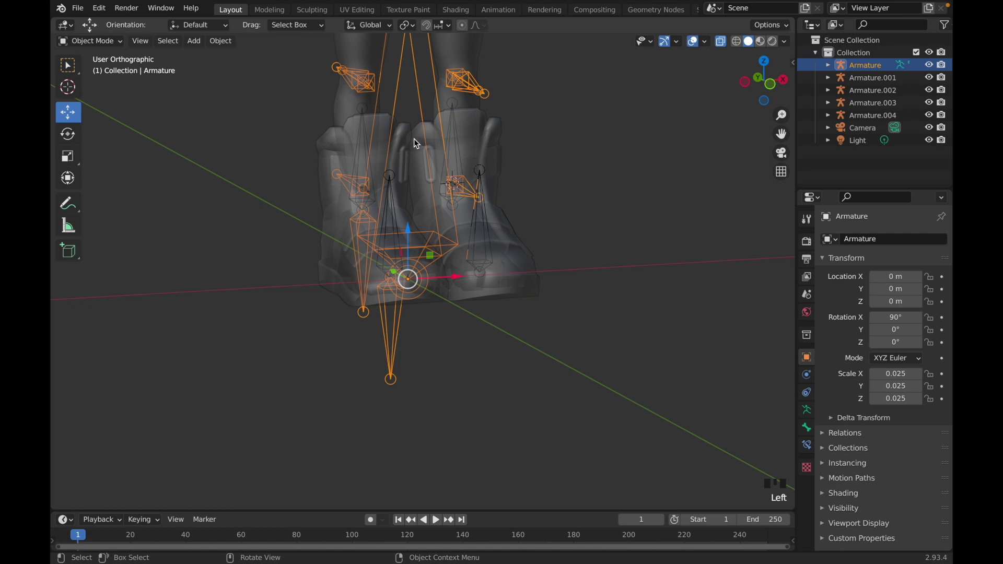
key(ctrl+Tab)
drag(488, 130, 412, 184)
click(411, 184)
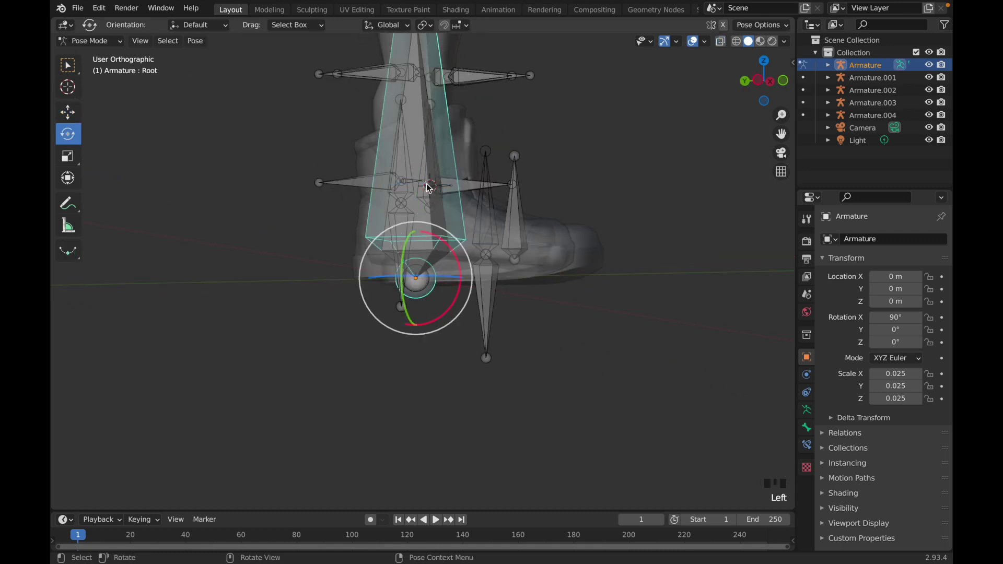
click(421, 181)
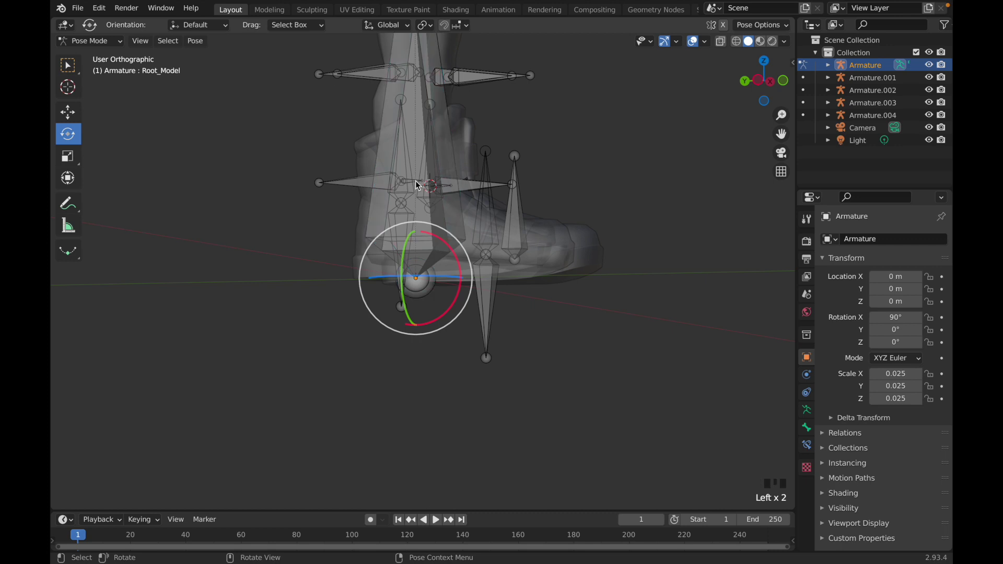
drag(352, 195, 363, 186)
click(363, 186)
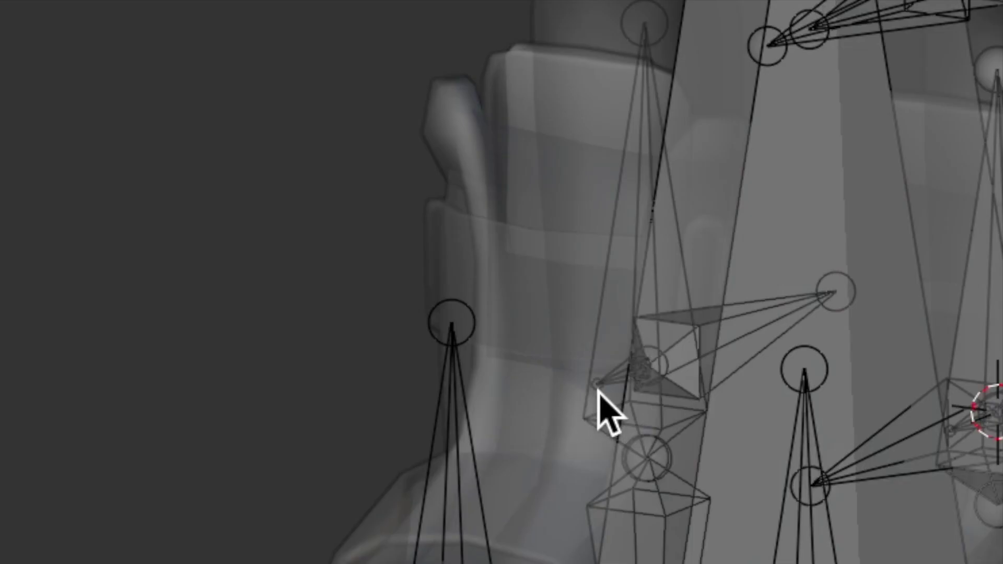
drag(373, 228, 240, 137)
drag(240, 137, 350, 174)
key(shift+s)
key(ctrl+Tab)
scroll(down, 3)
drag(514, 220, 548, 225)
click(548, 225)
click(549, 226)
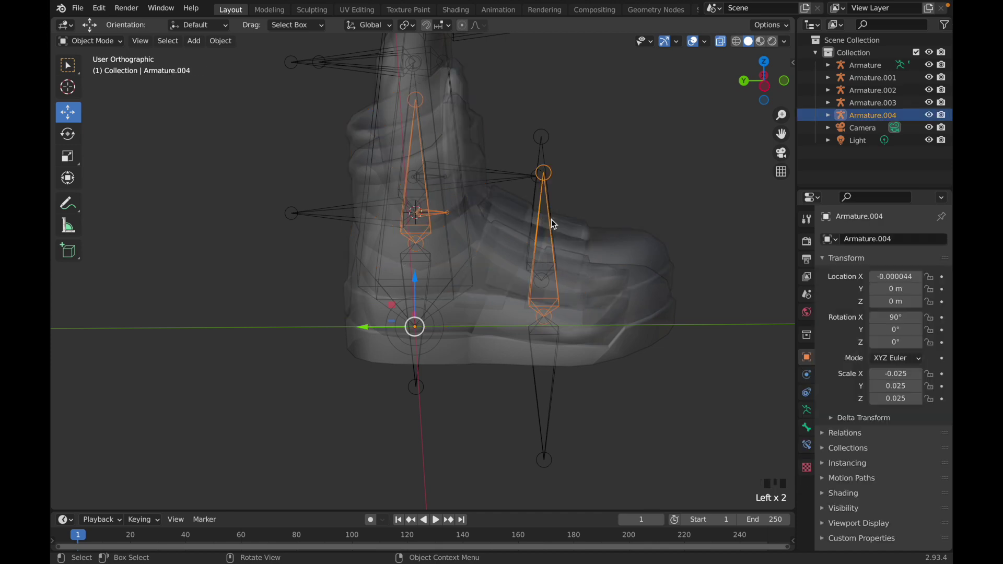
- Check Armature.004's bones briefly in Pose Mode
key(ctrl+Tab)
key(shift+s)
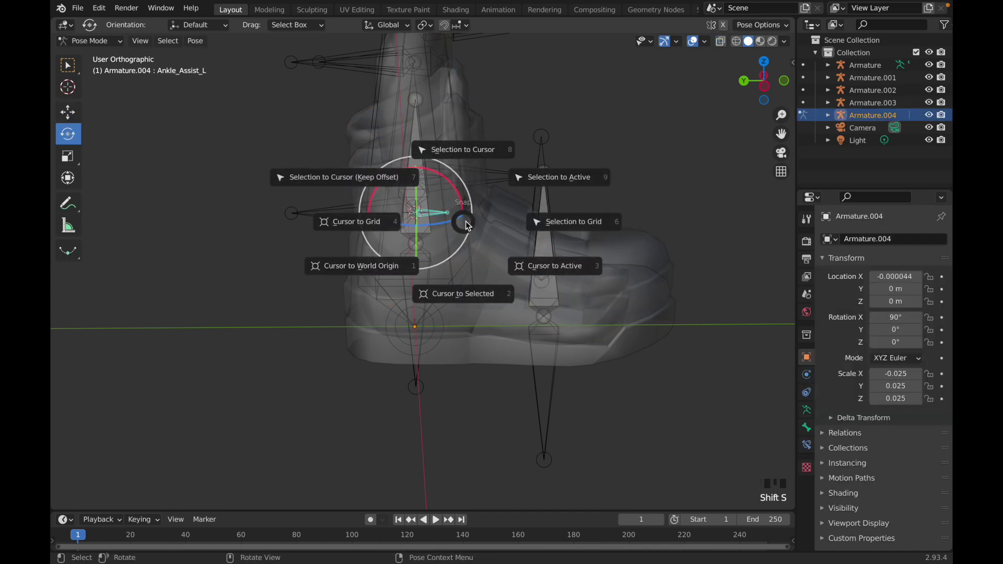
key(ctrl+Tab)
- Select both shoe meshes and clear their parent so they become standalone objects
drag(536, 226, 307, 351)
click(308, 352)
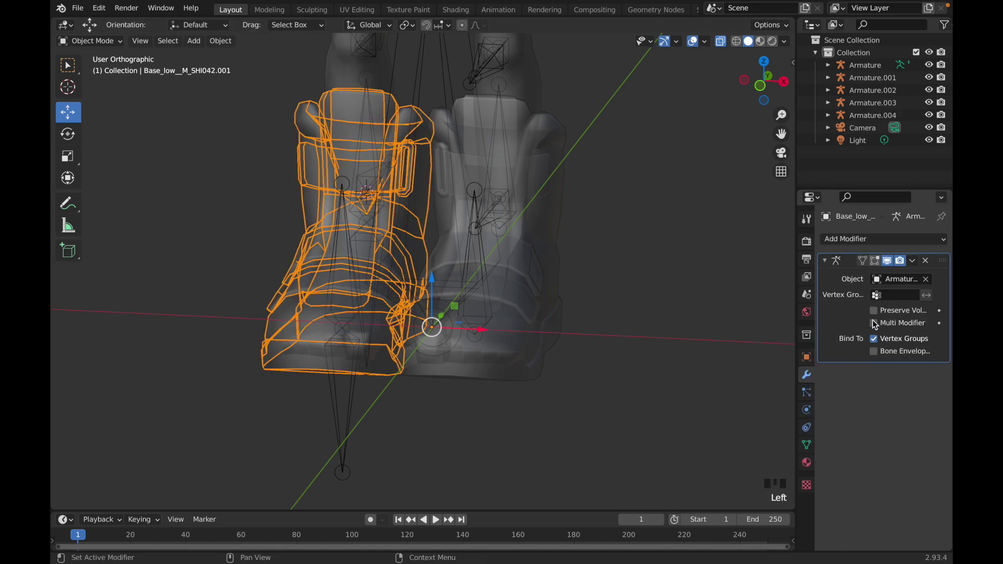
drag(913, 262, 765, 275)
click(517, 383)
drag(918, 269, 881, 284)
key(z)
drag(914, 266, 579, 290)
scroll(down, 3)
scroll(up, 3)
click(299, 354)
key(alt+p)
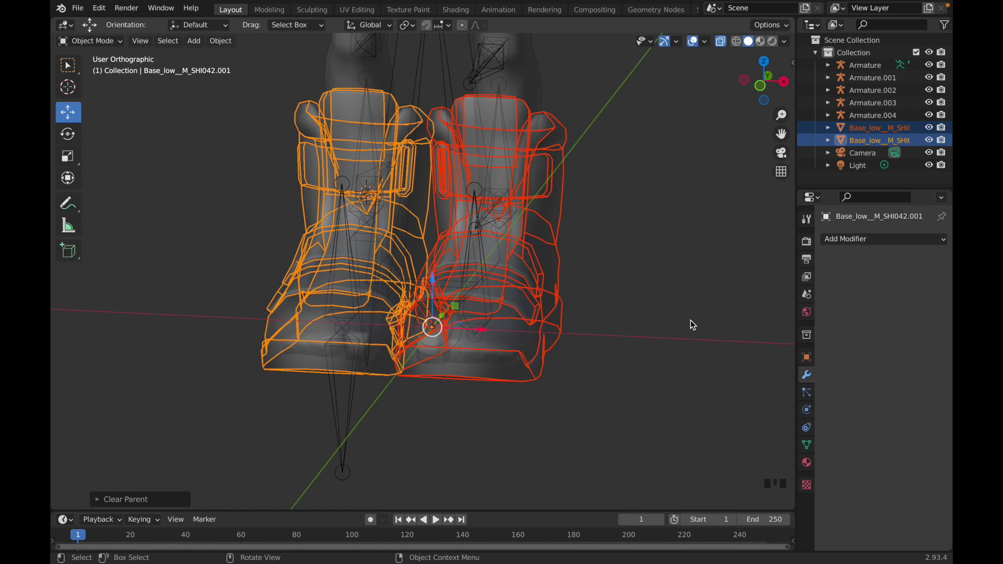
- Parent both shoe meshes to the body Armature so it deforms them
scroll(down, 3)
drag(543, 184, 567, 98)
drag(566, 98, 588, 122)
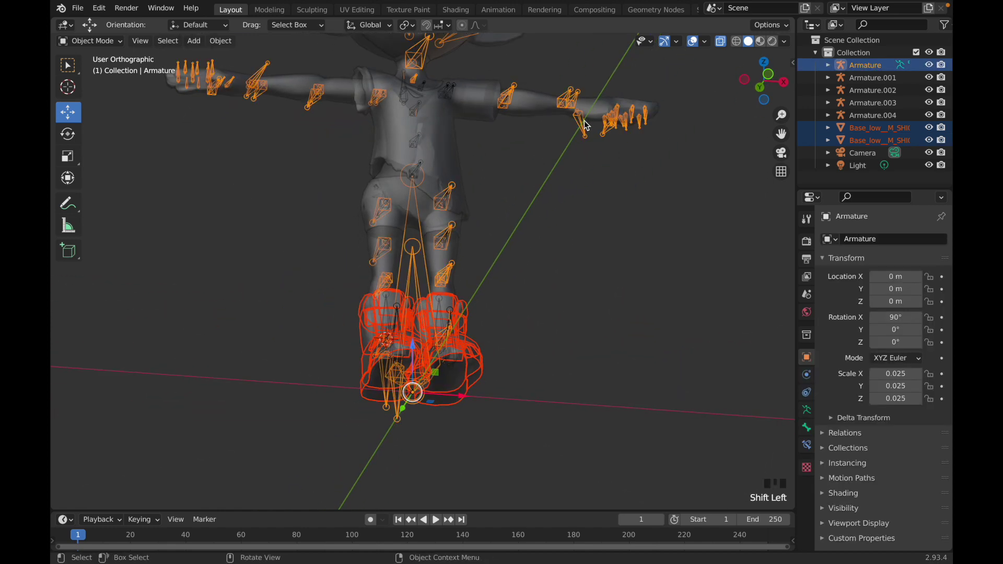
key(p)
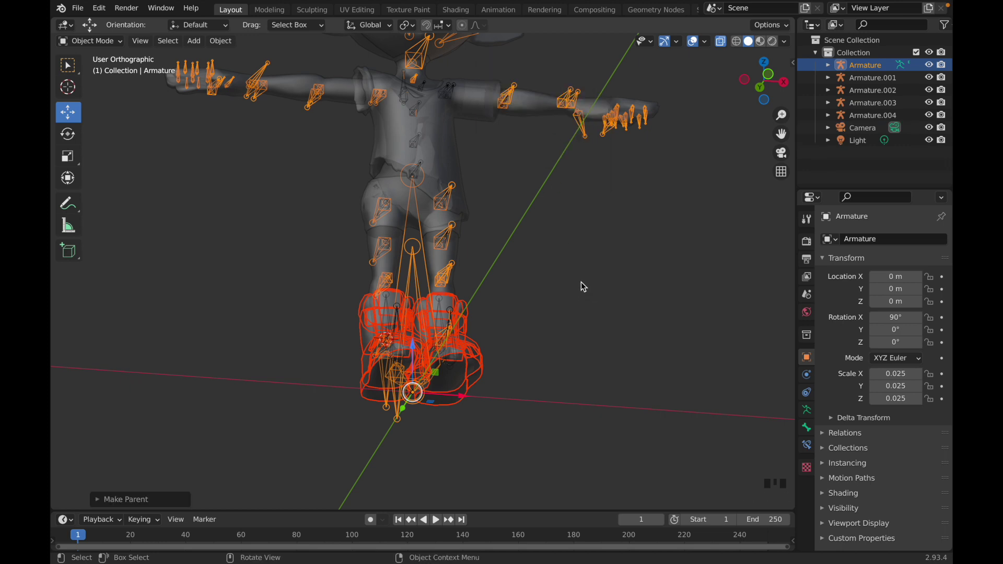
click(515, 273)
- Show the left shoe's vertex groups and start renaming Ankle_Assist_L
drag(461, 345, 365, 397)
drag(365, 397, 361, 403)
drag(340, 428, 400, 417)
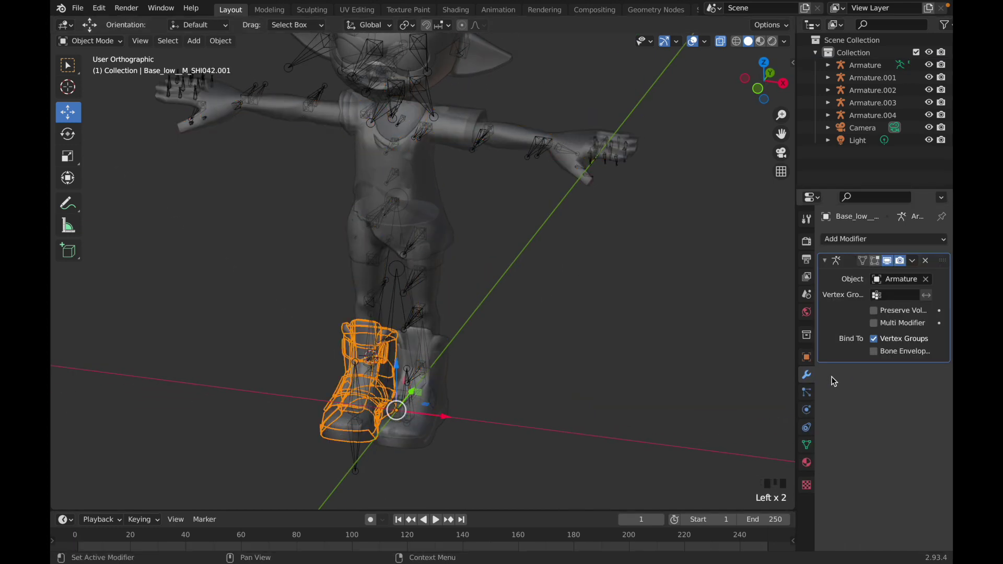
click(810, 450)
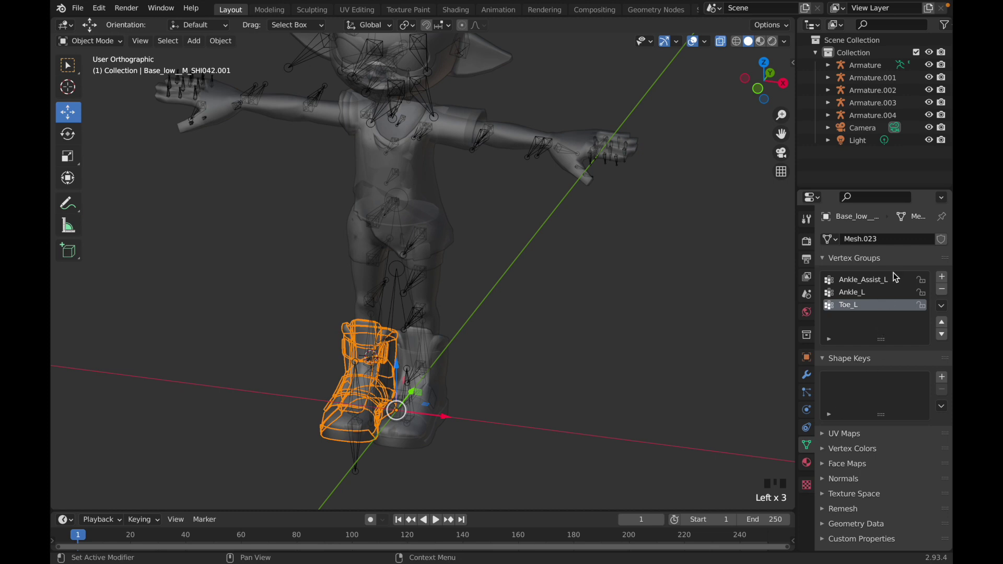
click(898, 275)
drag(892, 275, 896, 280)
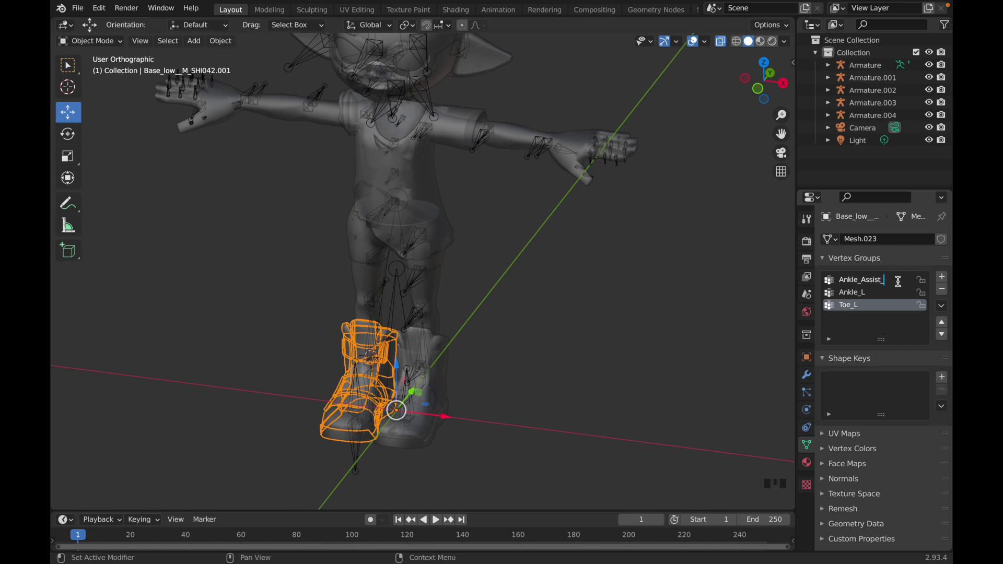
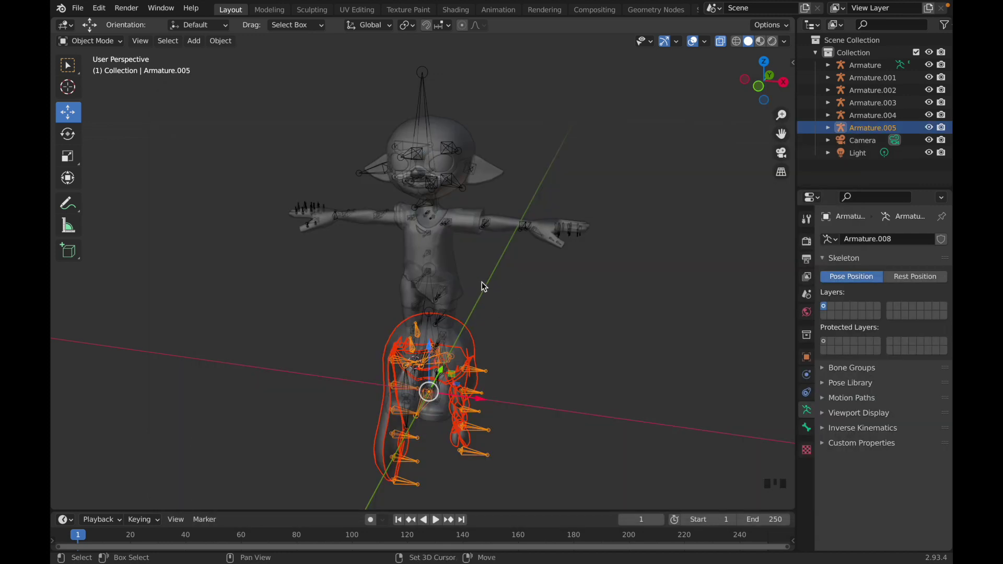
- Select the head armature Armature.005 and enter Pose Mode
drag(480, 276, 482, 106)
scroll(up, 3)
drag(405, 124, 462, 255)
key(ctrl+Tab)
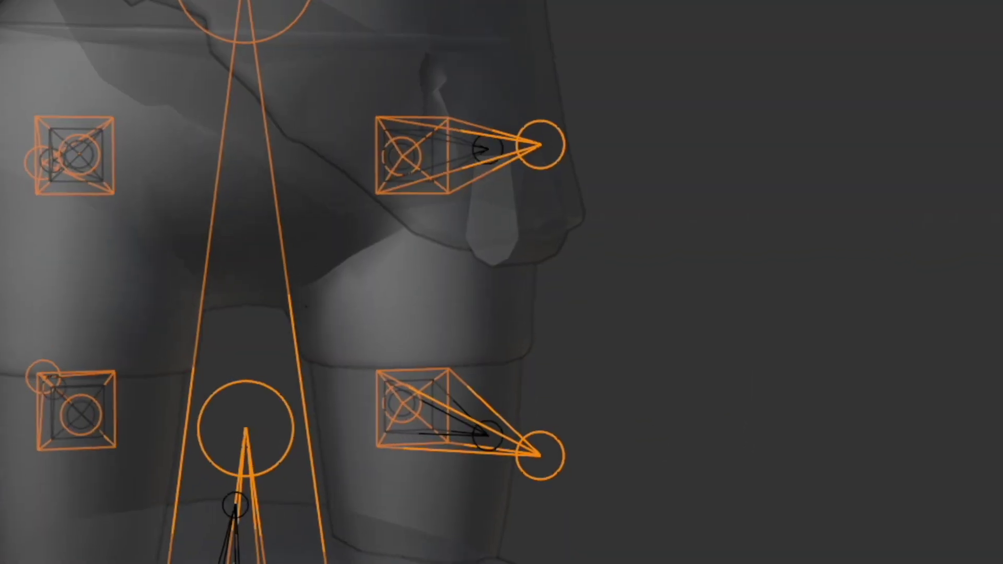
drag(492, 207, 552, 315)
click(552, 315)
key(ctrl+Tab)
- Select the Head_Root bone and add a Copy Transforms bone constraint
drag(447, 424, 357, 344)
drag(356, 344, 423, 341)
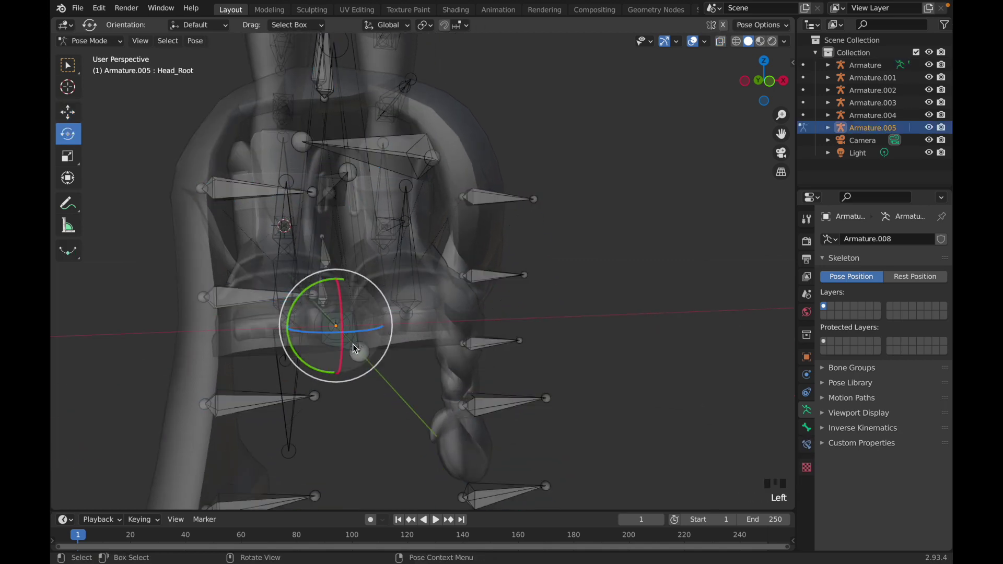
click(359, 341)
click(359, 343)
click(358, 343)
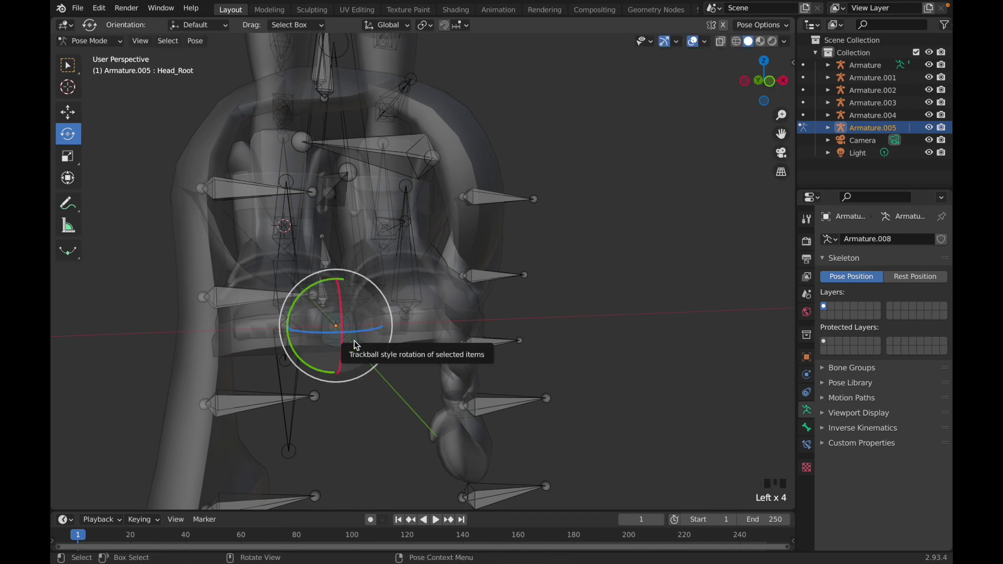
drag(281, 341, 815, 446)
click(812, 447)
- Set the constraint's target to Armature with bone Head, then return to Object Mode
drag(848, 241, 505, 298)
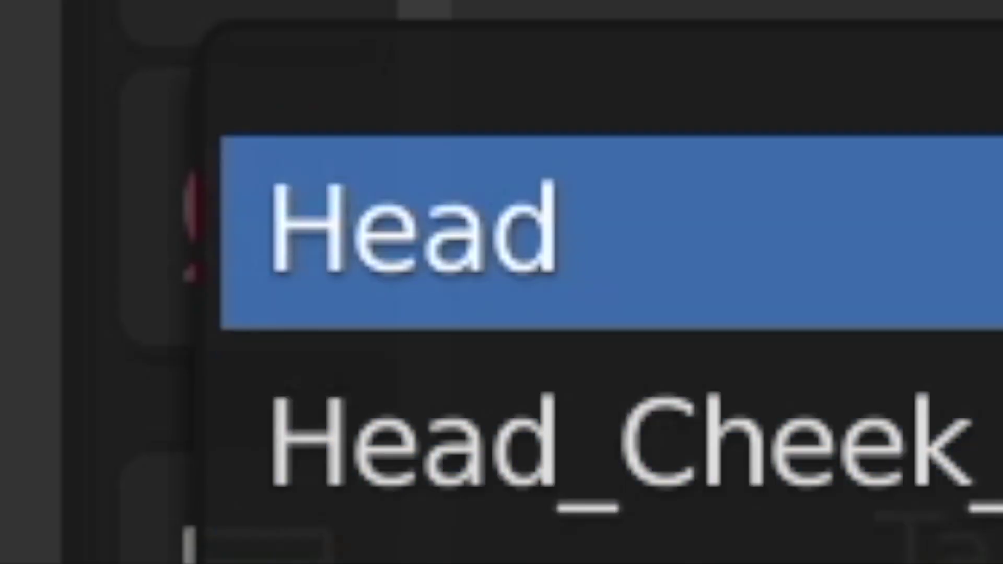
middle_click(443, 281)
key(ctrl+Tab)
scroll(up, 3)
drag(451, 296, 674, 294)
scroll(up, 3)
drag(636, 276, 625, 251)
click(624, 252)
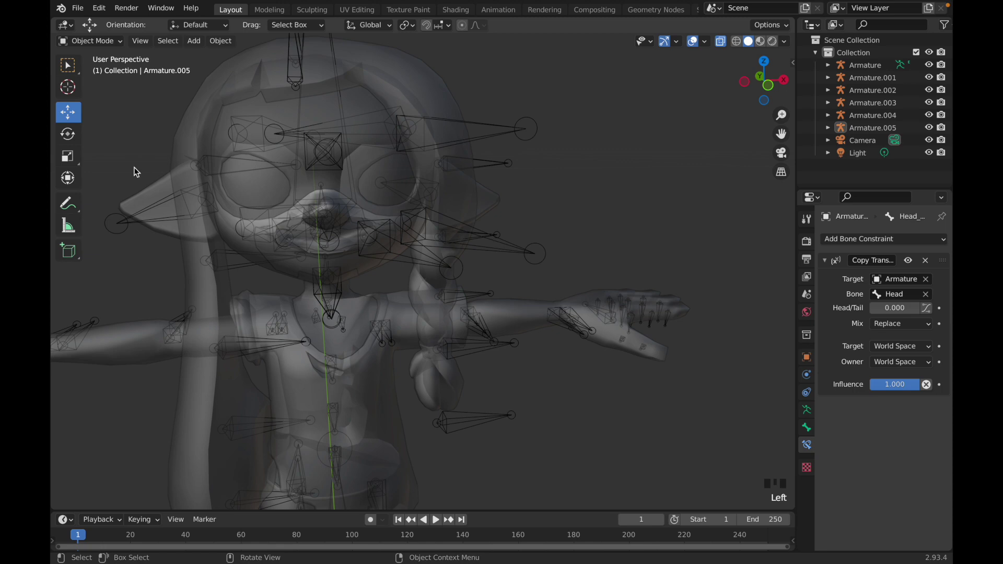
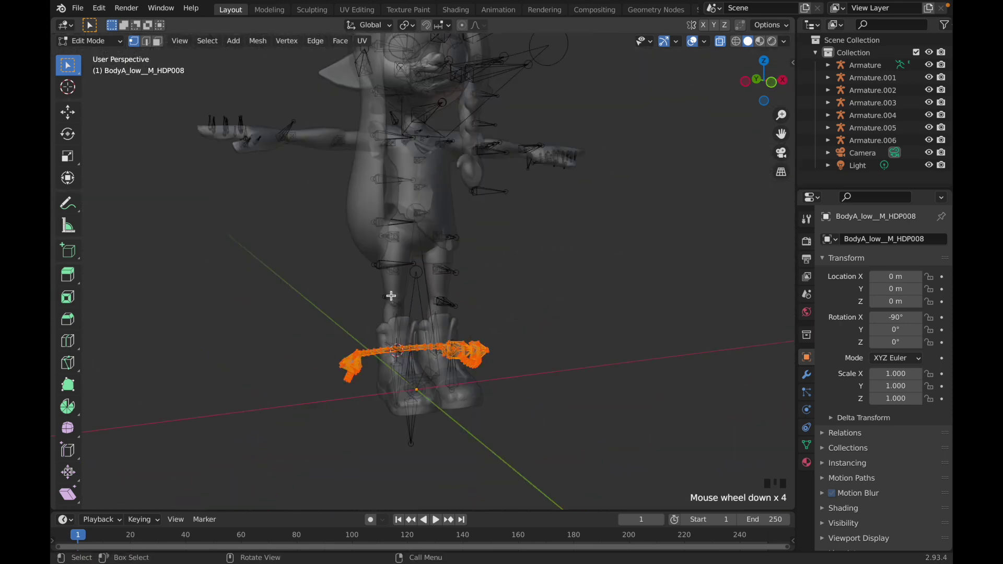
key(Tab)
drag(420, 232, 367, 300)
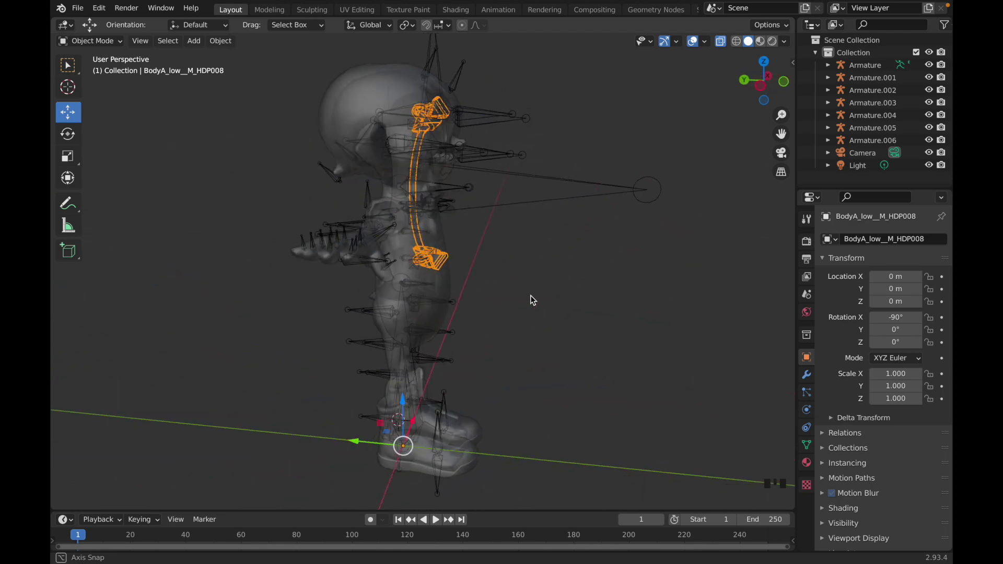
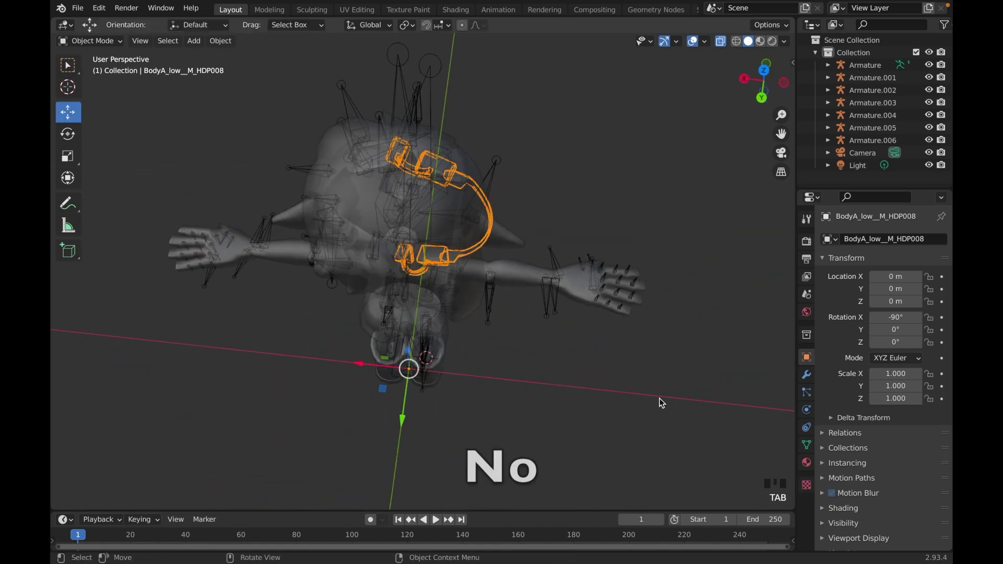
drag(618, 312, 257, 247)
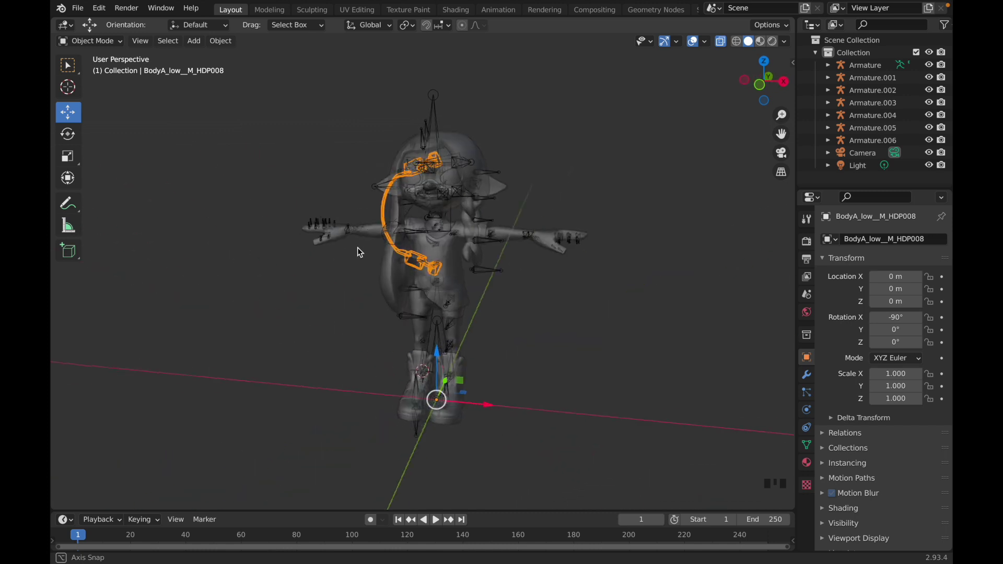
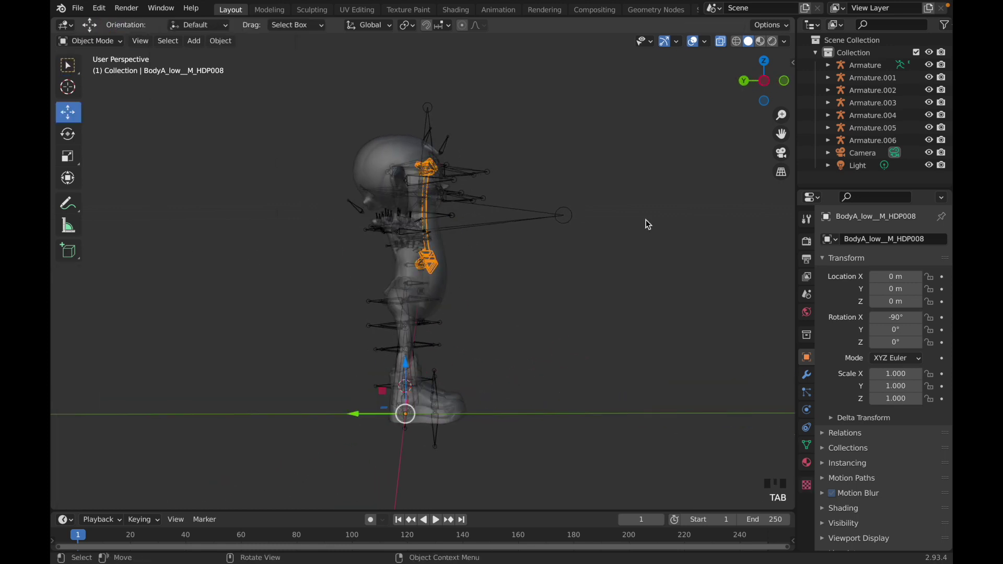
key(Tab)
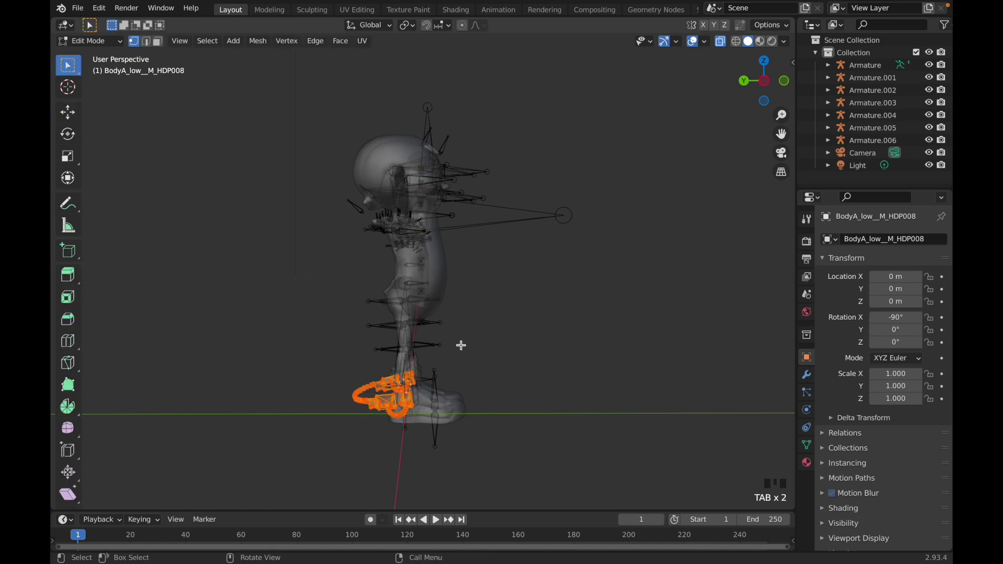
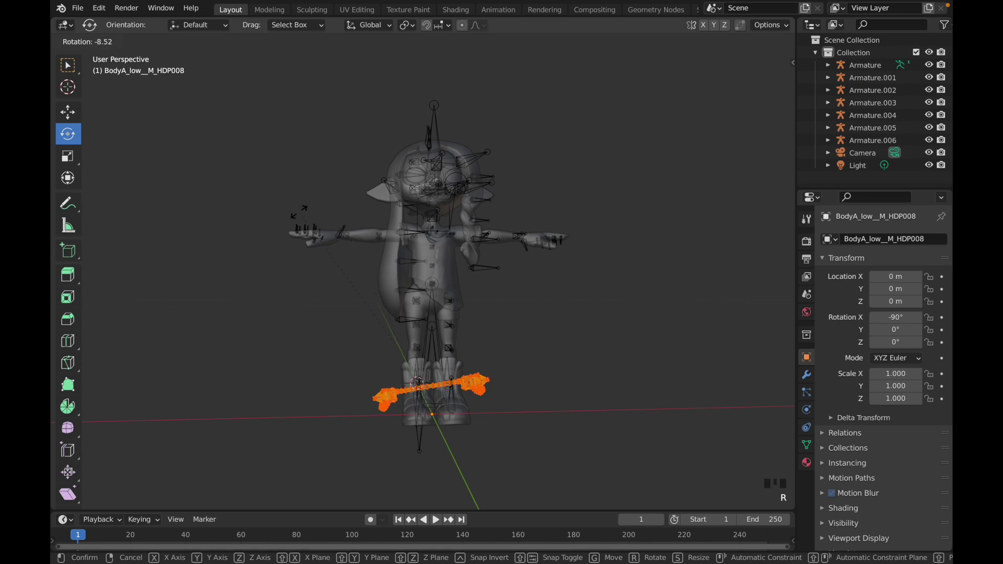
key(z)
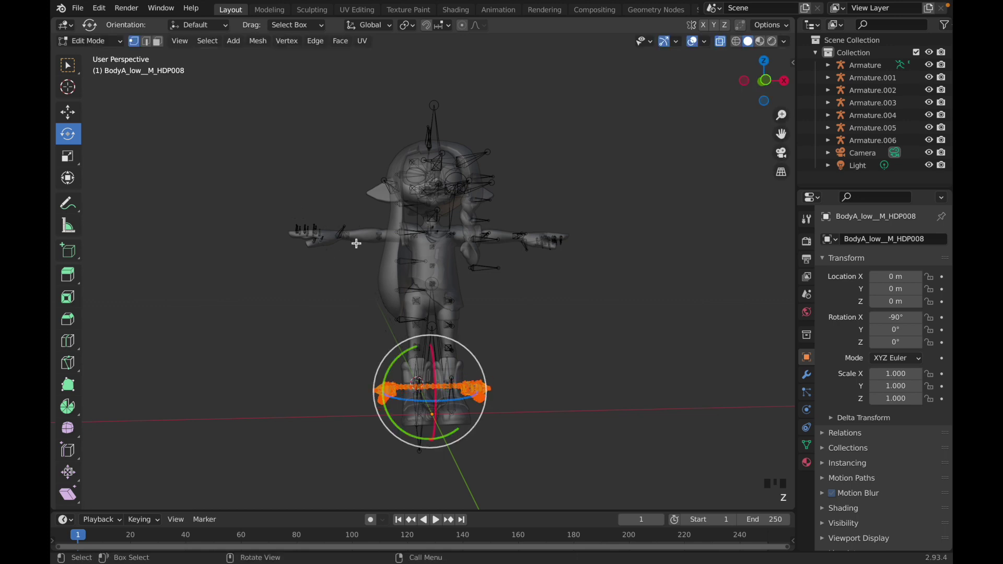
key(r)
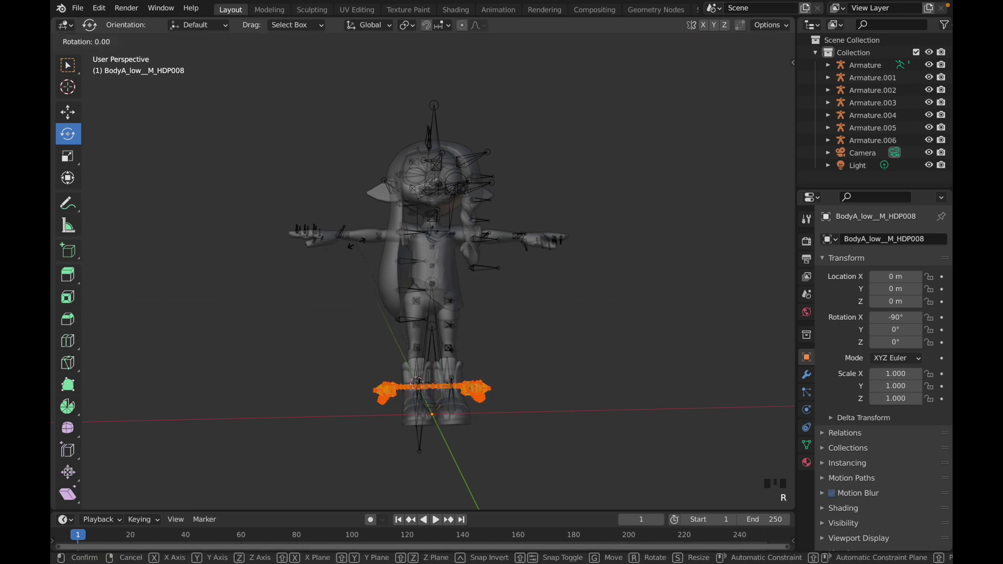